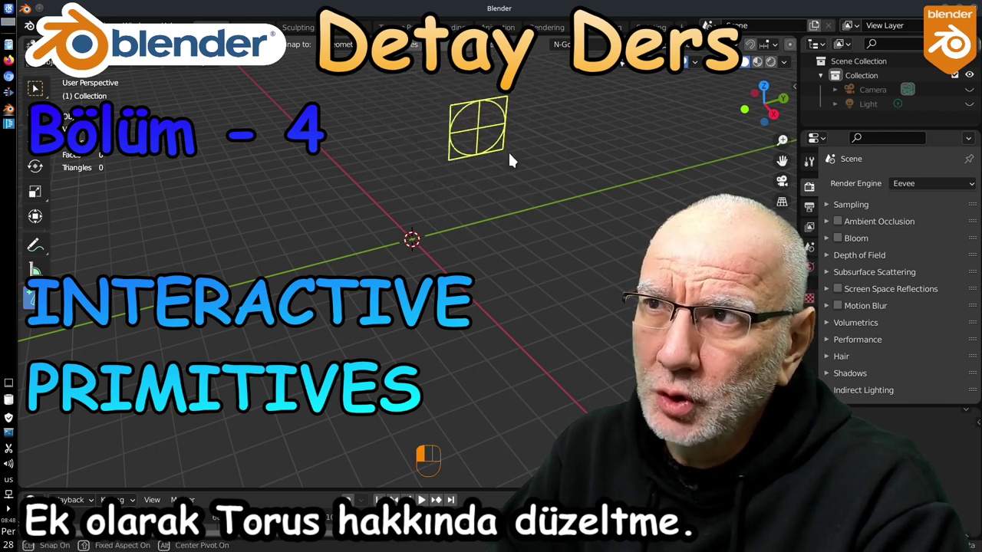
Draw a trial cone on the grid, undo it, and orbit the empty grid.
left_click_drag(528, 179, 605, 369)
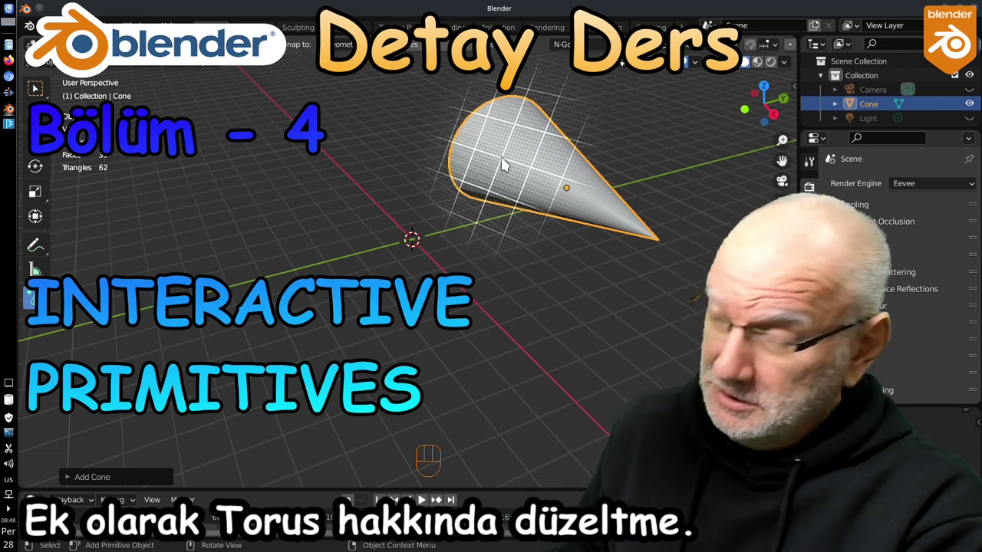
key("x")
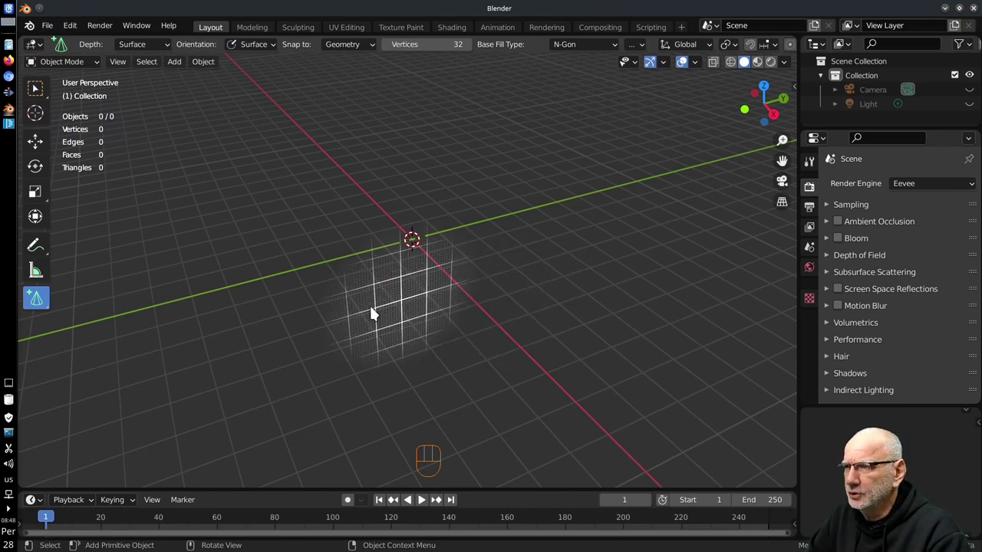
left_click_drag(393, 271, 476, 276)
left_click_drag(520, 252, 477, 261)
left_click_drag(496, 261, 481, 341)
left_click_drag(486, 285, 507, 314)
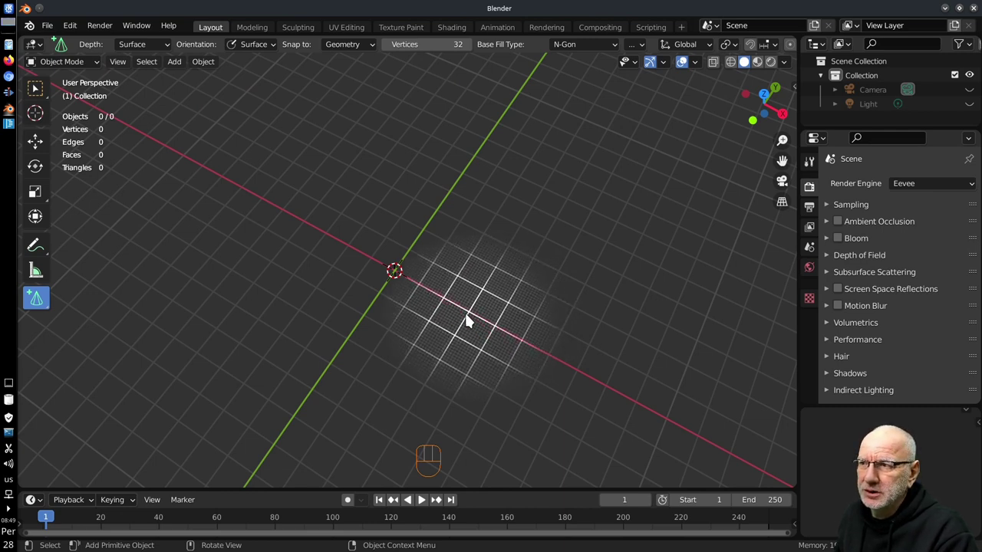
Orbit the empty scene around the origin, viewing it from the side and back to perspective.
middle_click(462, 325)
left_click_drag(700, 64, 419, 306)
left_click_drag(420, 305, 458, 258)
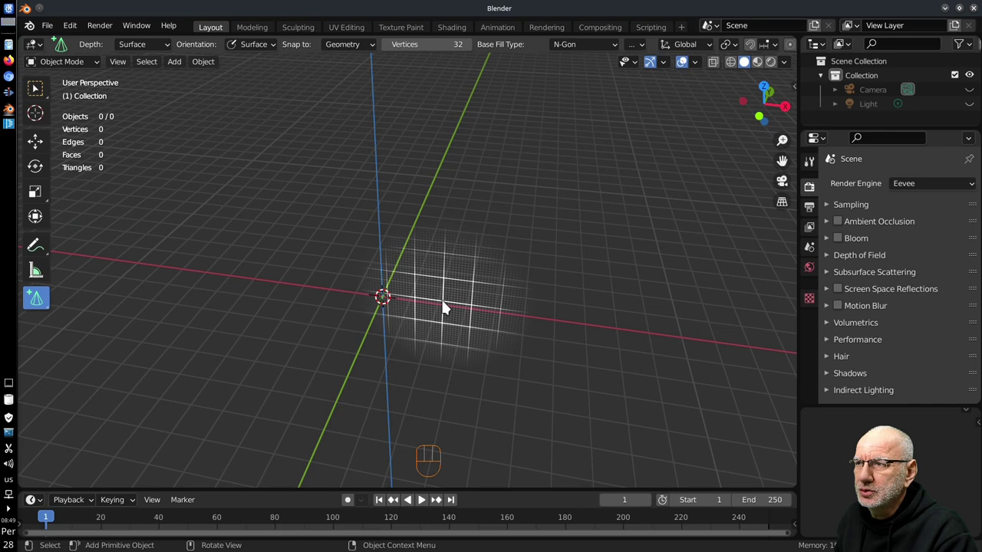
left_click_drag(455, 306, 477, 276)
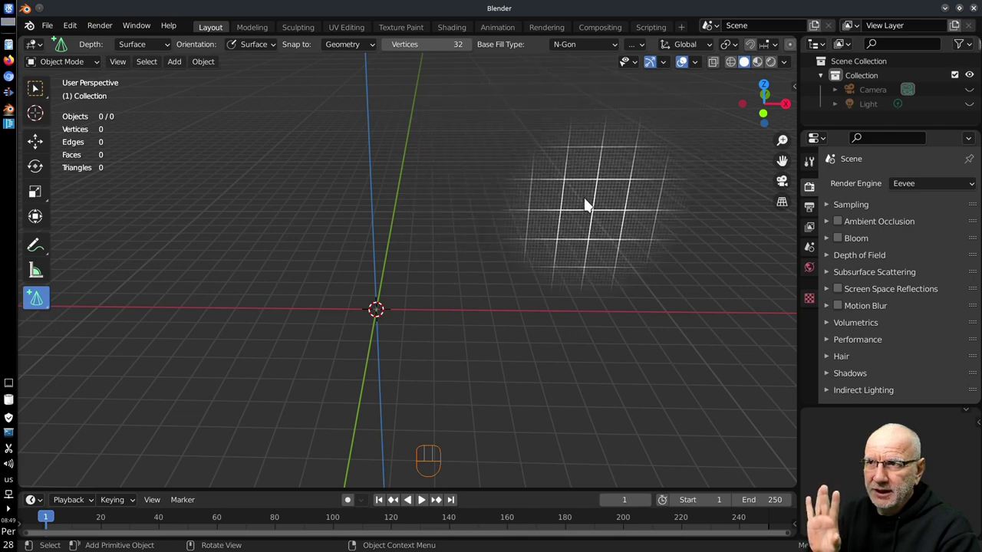
left_click_drag(690, 197, 582, 186)
left_click_drag(580, 191, 579, 325)
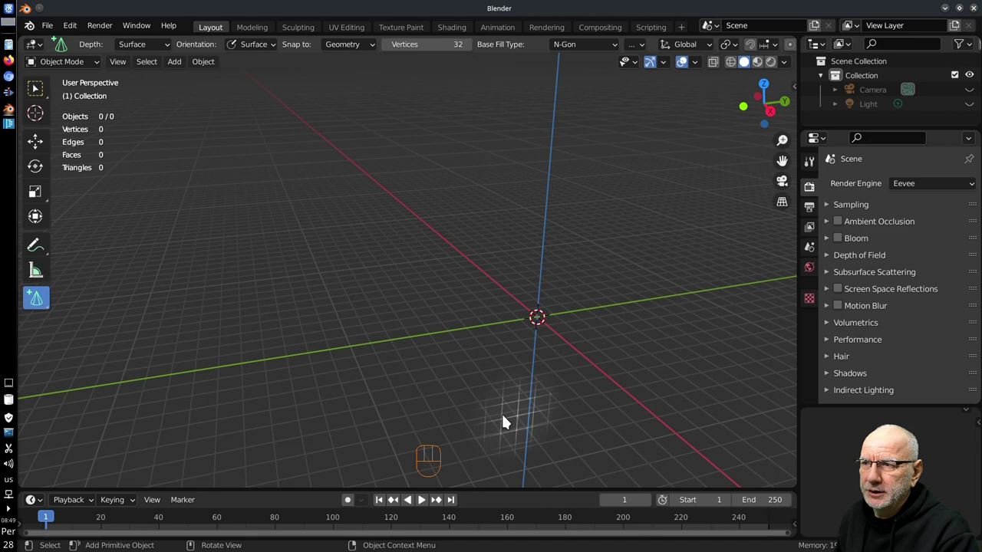
Inspect the grid from above, return to a tilted view and switch back to the Select Box tool.
left_click_drag(328, 271, 443, 349)
left_click_drag(444, 266, 333, 363)
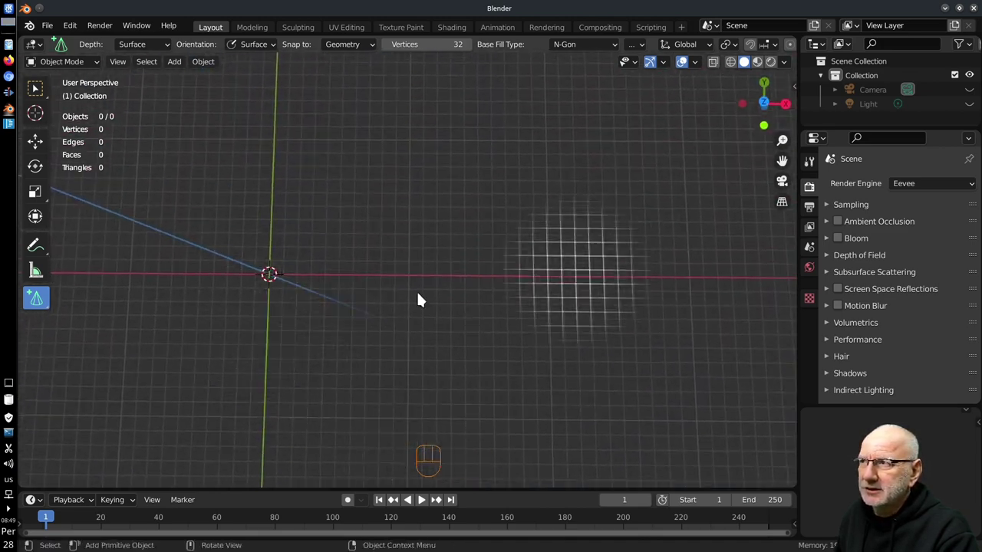
left_click_drag(429, 171, 422, 269)
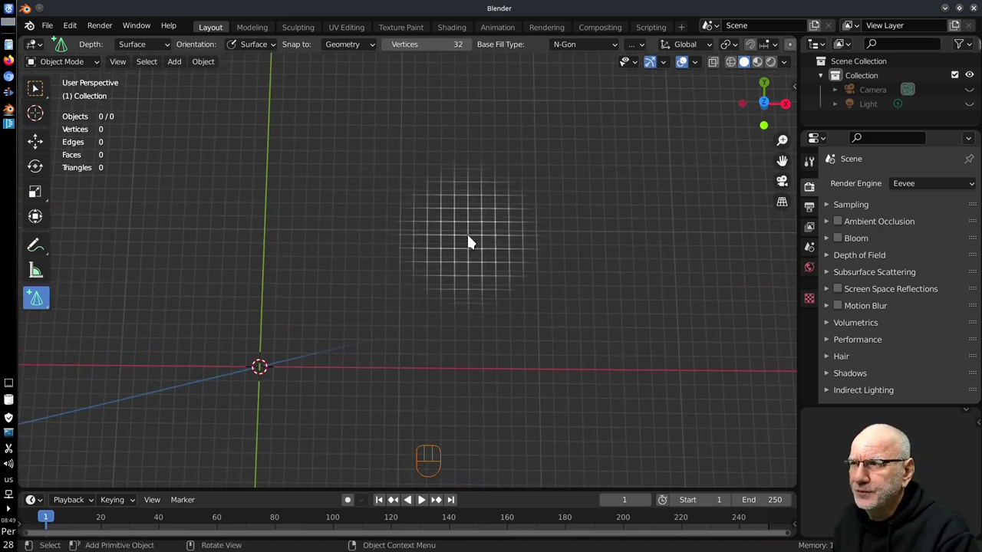
left_click_drag(459, 265, 464, 238)
left_click_drag(437, 239, 485, 249)
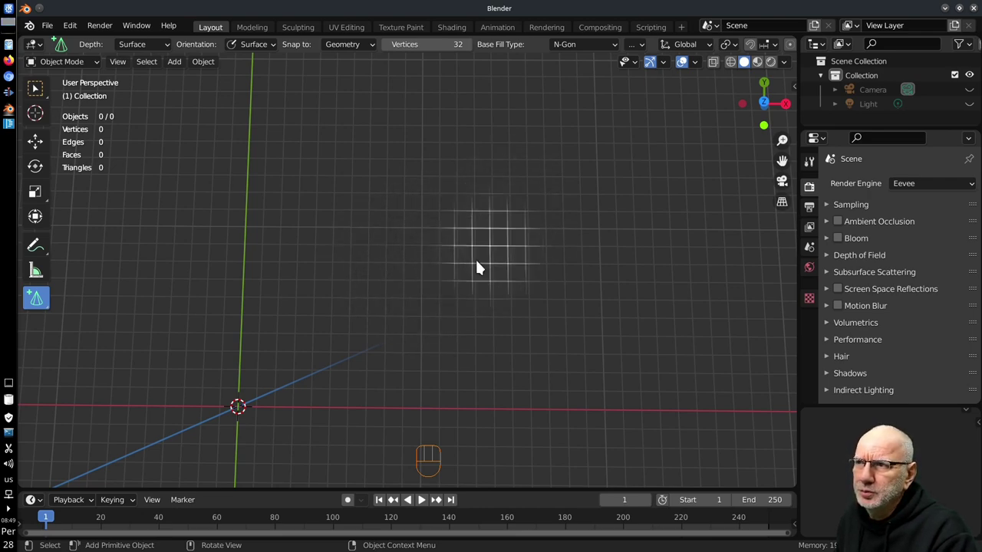
left_click_drag(458, 315, 439, 277)
left_click(34, 88)
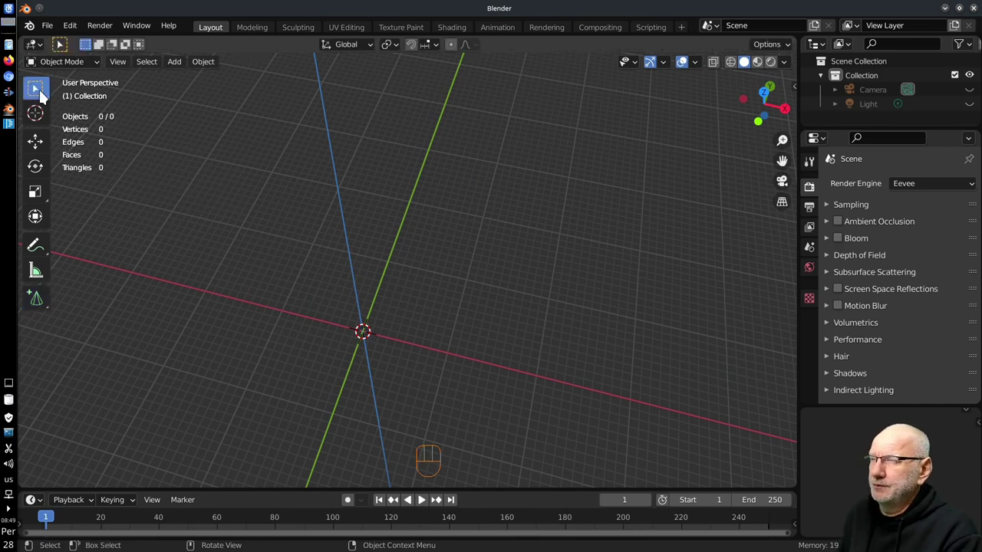
left_click_drag(424, 269, 326, 229)
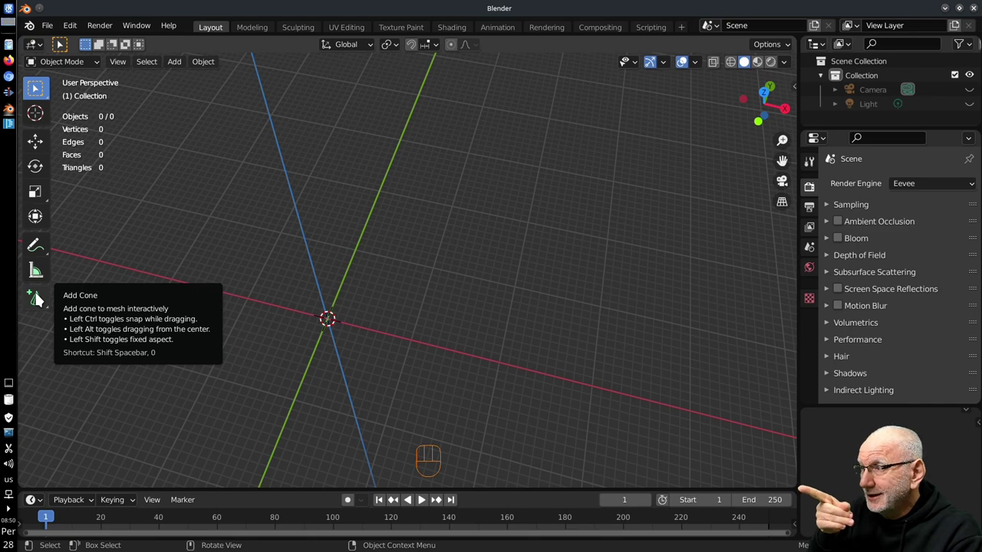
Switch the Add Primitive tool to Add Cube and draw a cube on the grid near the origin.
left_click_drag(40, 297, 93, 310)
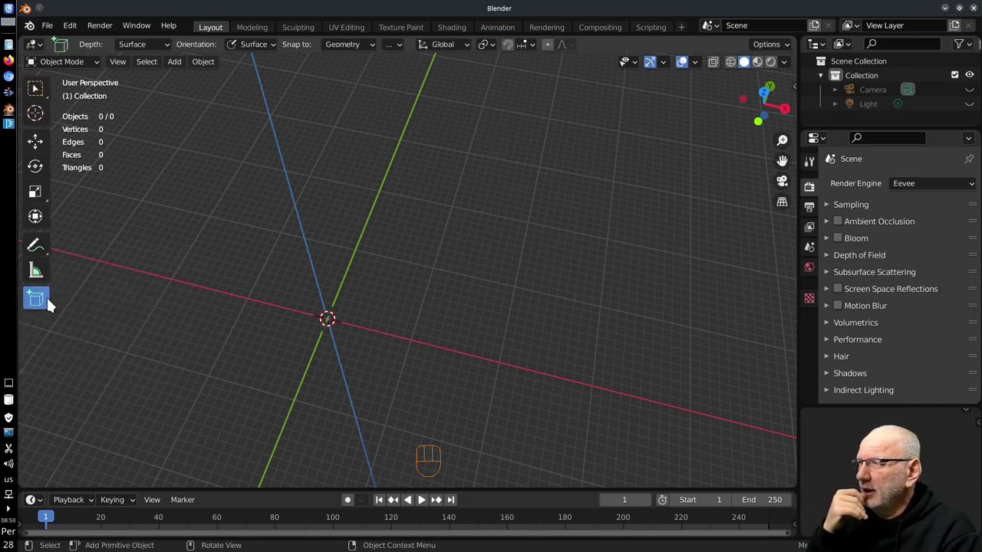
left_click_drag(44, 303, 87, 309)
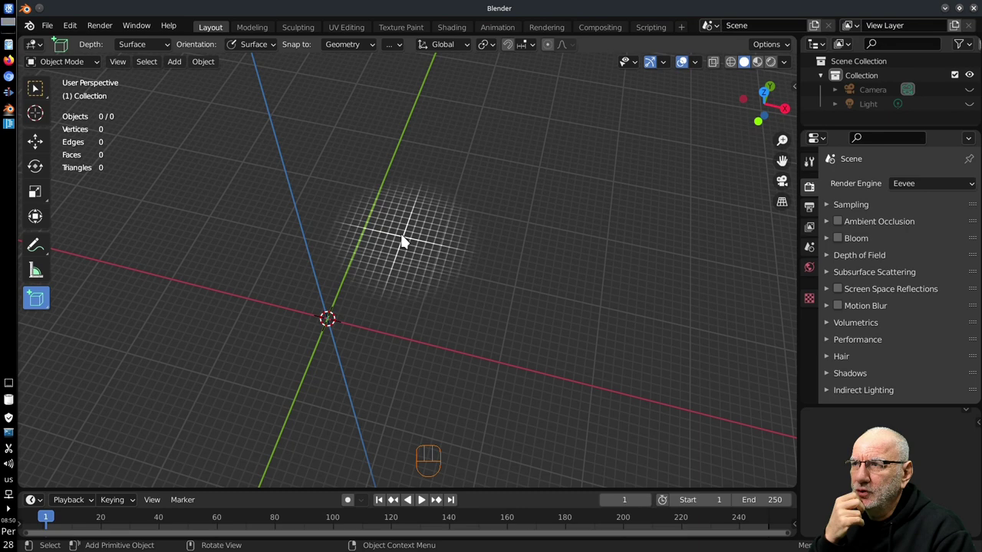
left_click_drag(403, 231, 531, 289)
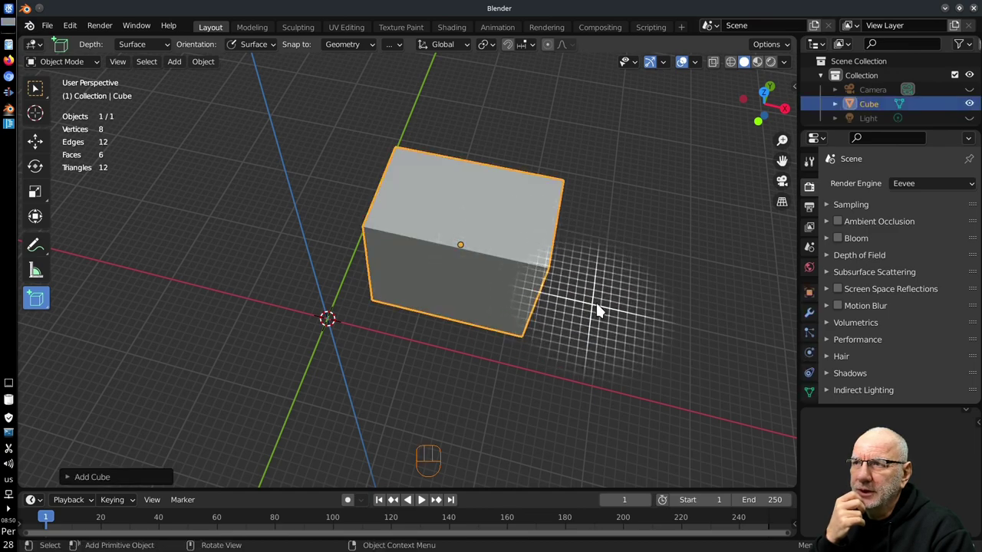
Orbit around the new cube and draw a box onto one of its faces.
left_click_drag(602, 308, 583, 274)
left_click_drag(551, 274, 499, 265)
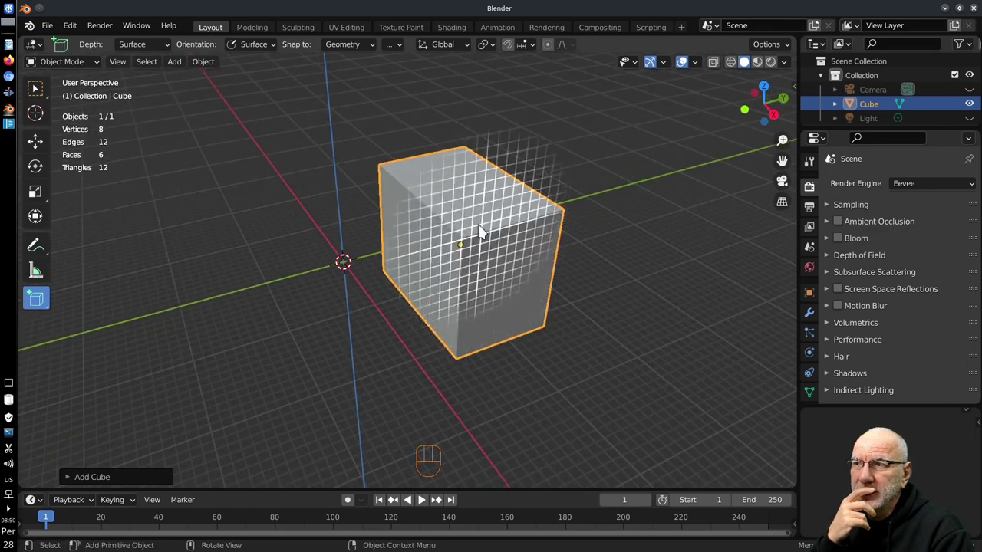
left_click_drag(447, 262, 486, 277)
left_click_drag(481, 279, 535, 265)
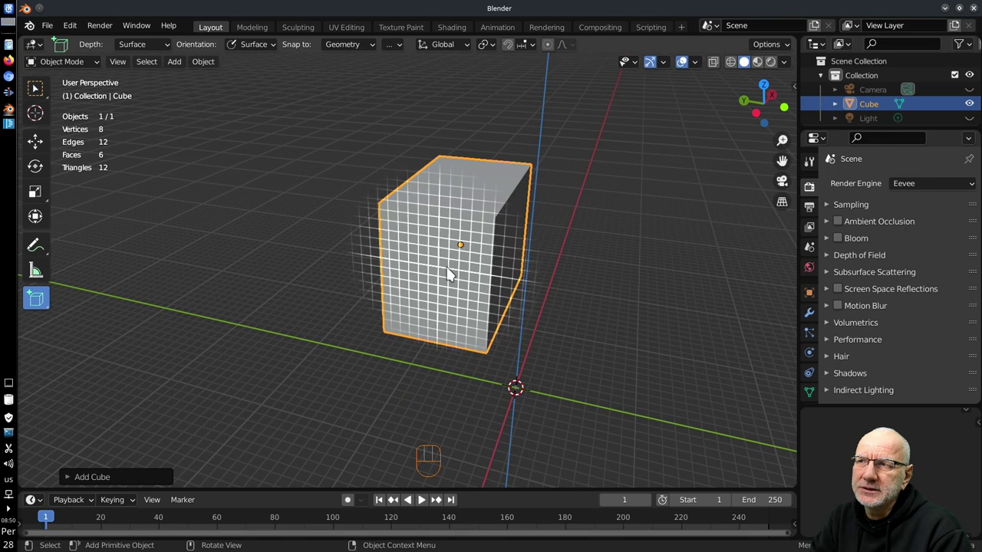
left_click_drag(445, 273, 393, 270)
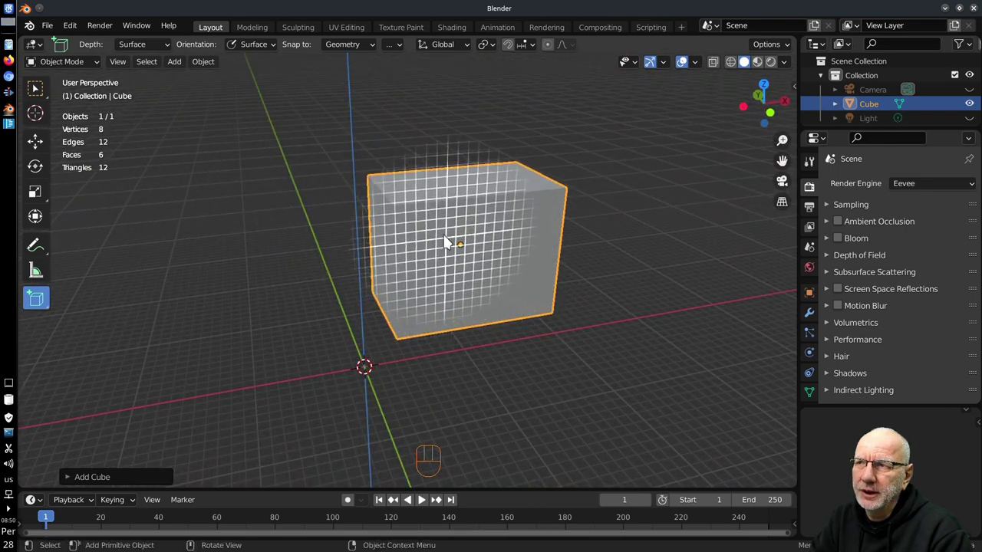
left_click_drag(455, 243, 555, 332)
left_click_drag(566, 304, 459, 272)
Draw further boxes on existing faces: one beside, a small one on a slanted face, a tall one on top.
left_click_drag(637, 279, 686, 344)
left_click_drag(657, 272, 689, 297)
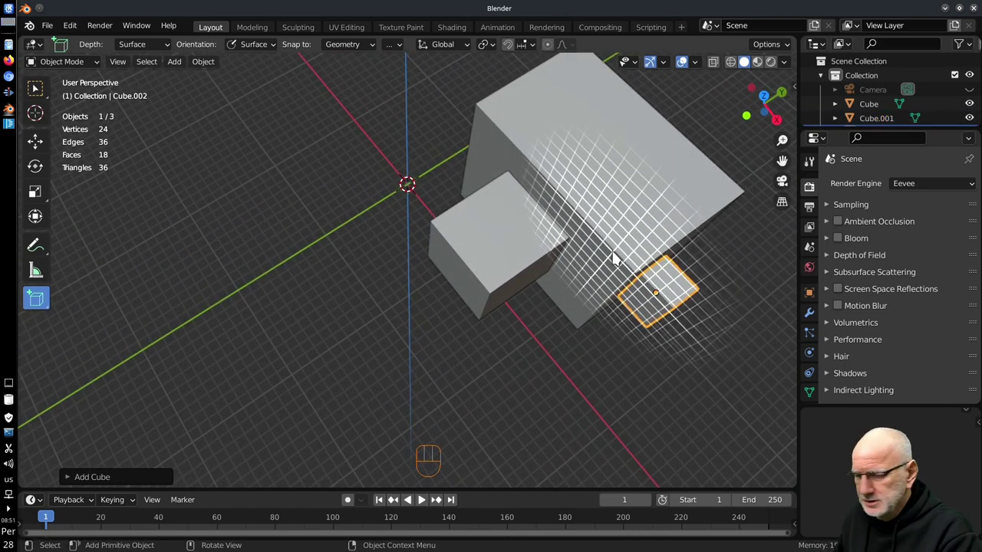
left_click_drag(578, 237, 422, 302)
left_click_drag(356, 311, 316, 302)
left_click_drag(339, 300, 481, 268)
left_click_drag(506, 285, 429, 261)
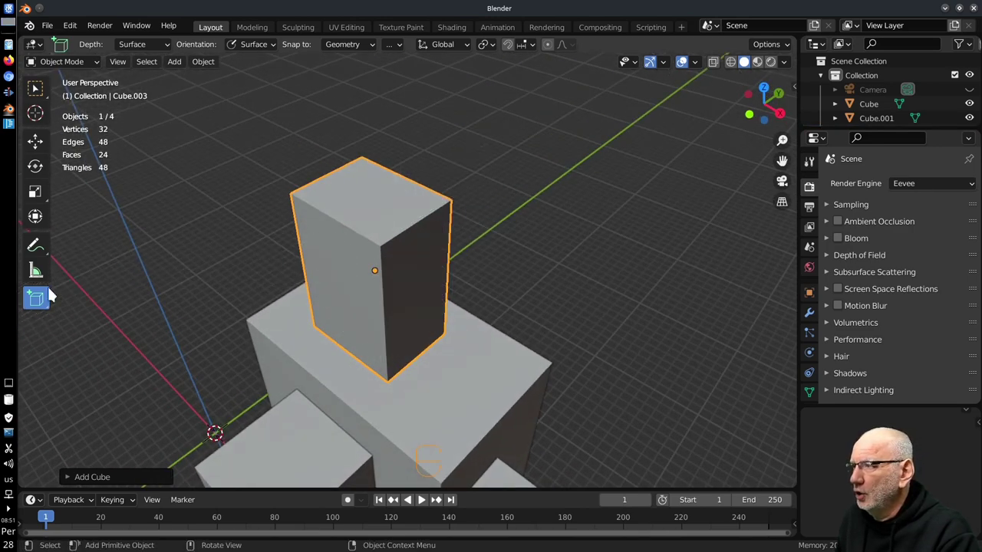
Switch to Add Cone, draw a cone from the tall box's side and a small cone on its base.
left_click_drag(41, 302, 349, 338)
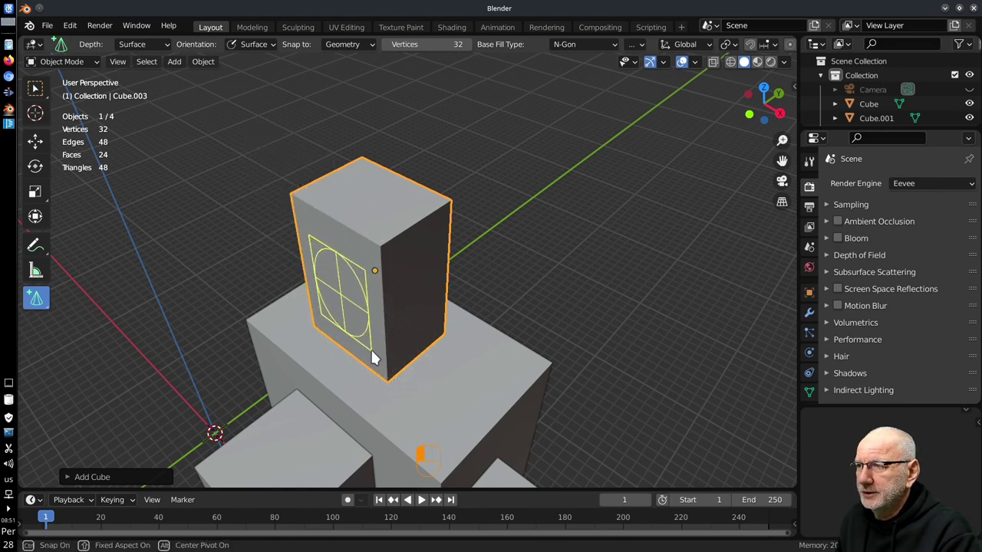
left_click_drag(220, 405, 378, 352)
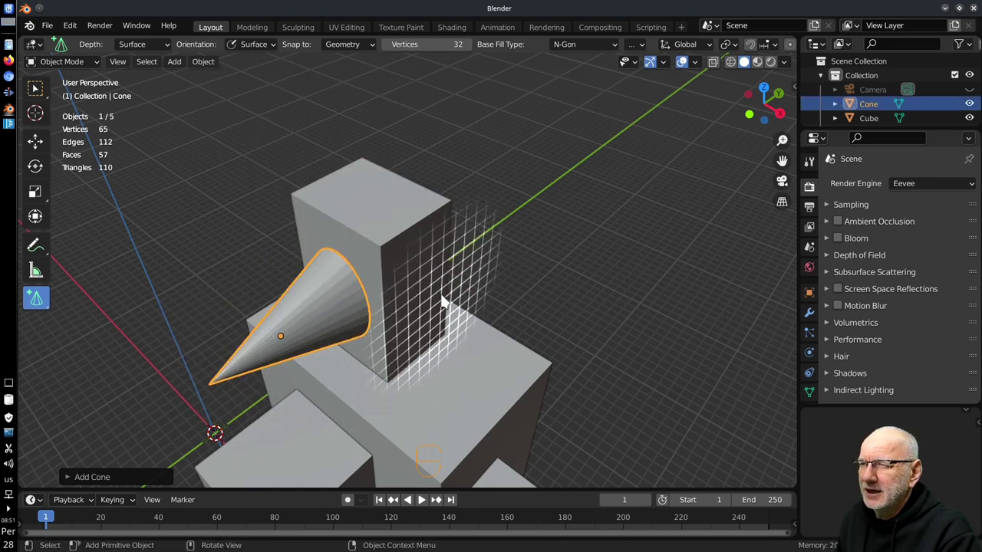
left_click_drag(374, 354, 425, 341)
left_click_drag(411, 333, 426, 301)
left_click_drag(377, 312, 324, 276)
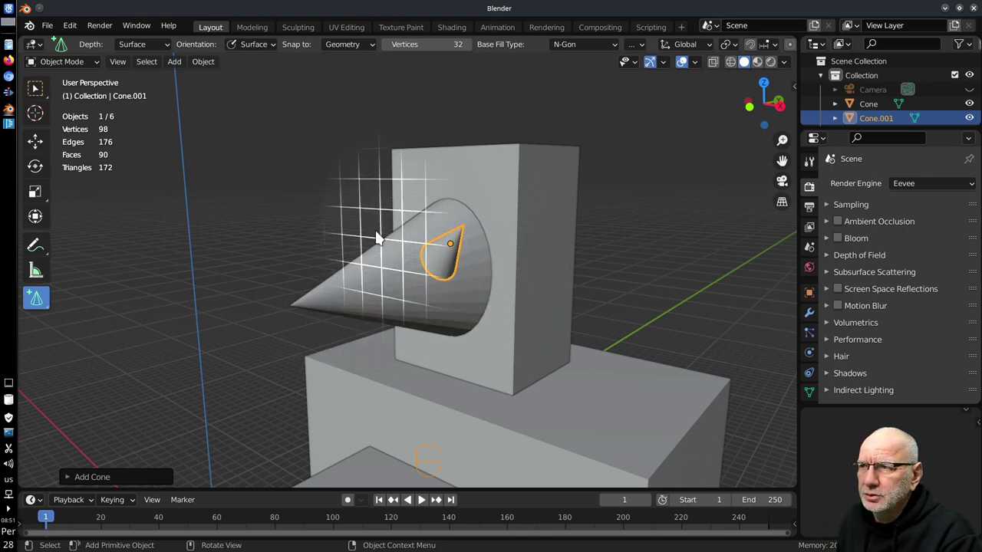
left_click_drag(465, 280, 470, 317)
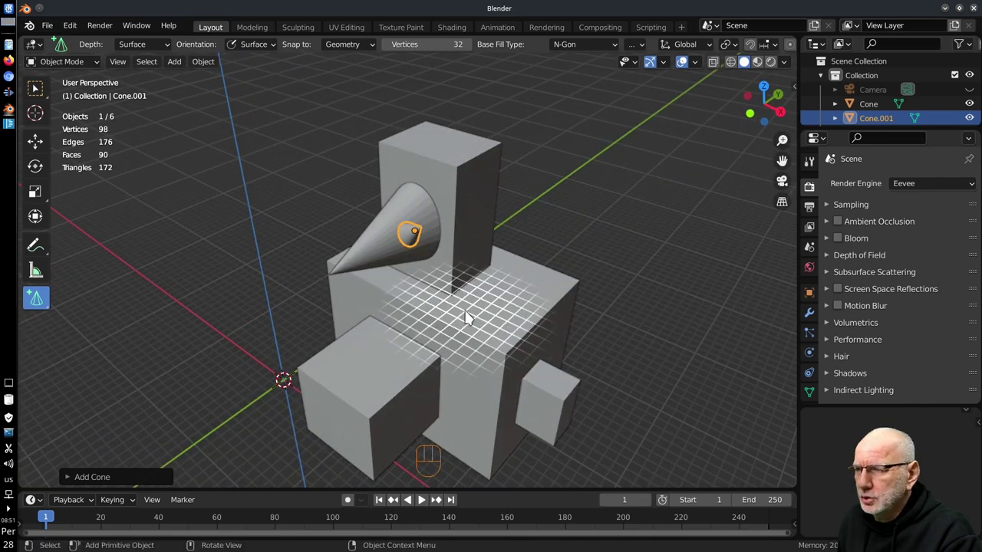
Delete the cones and all the cubes with X, confirming each Delete, until the scene is empty.
key("x")
key("x")
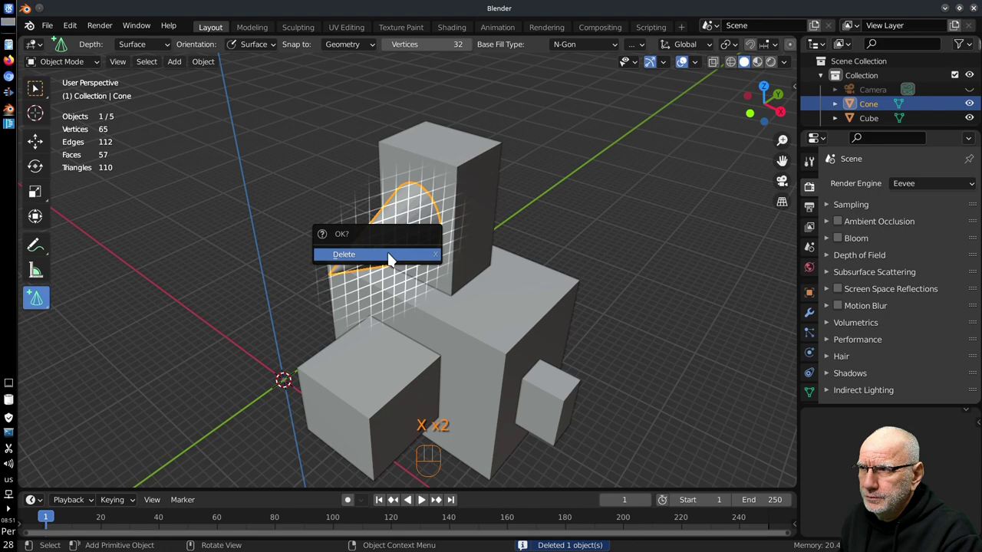
key("x")
left_click(482, 298)
key("x")
key("x")
left_click(564, 395)
key("x")
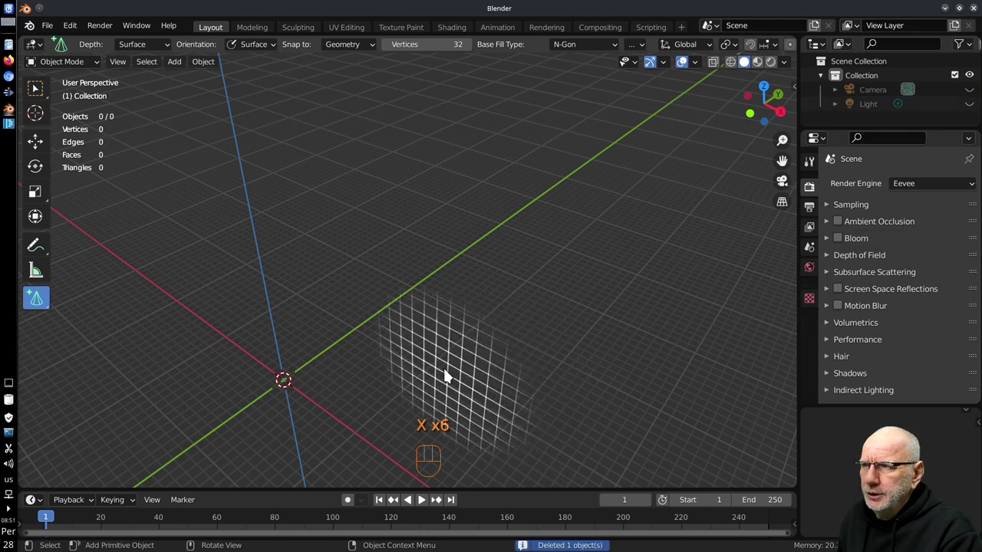
Draw a test cone standing on the ground grid of the empty scene and look it over.
left_click_drag(447, 360, 507, 355)
left_click_drag(476, 343, 521, 354)
left_click_drag(503, 357, 461, 363)
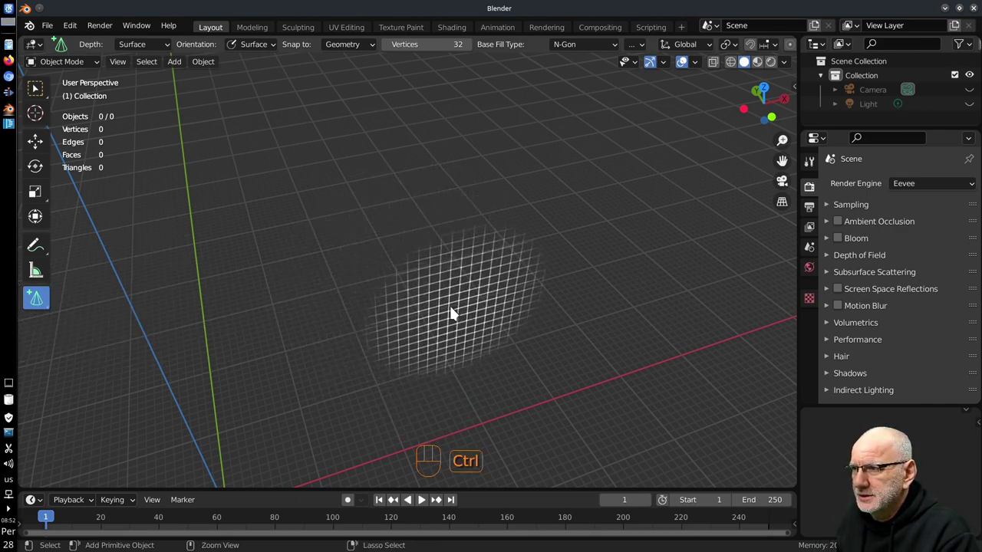
left_click_drag(357, 267, 239, 300)
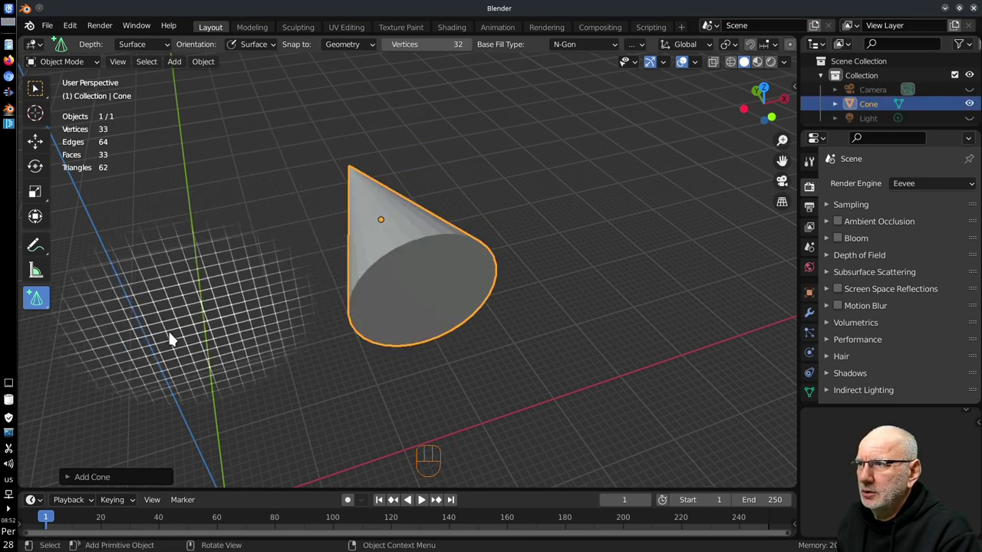
left_click_drag(335, 264, 441, 249)
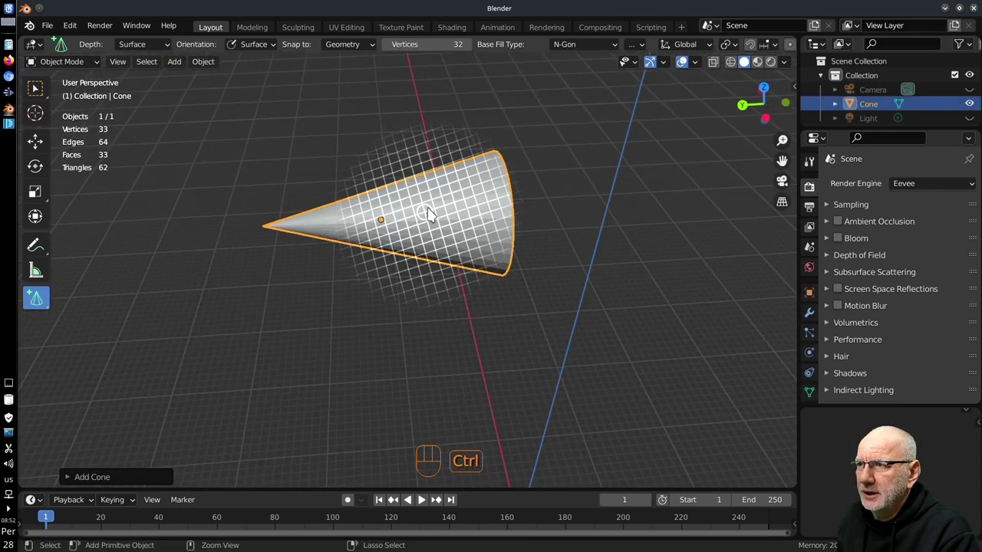
left_click_drag(445, 236, 420, 225)
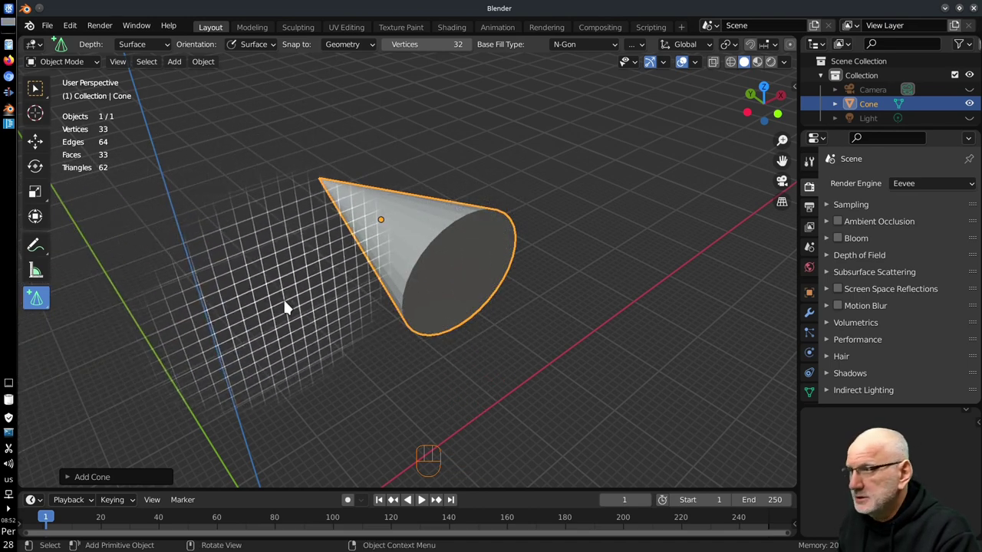
Delete the test cone and switch the Add Primitive tool to Add Cube.
key("x")
left_click_drag(43, 301, 88, 304)
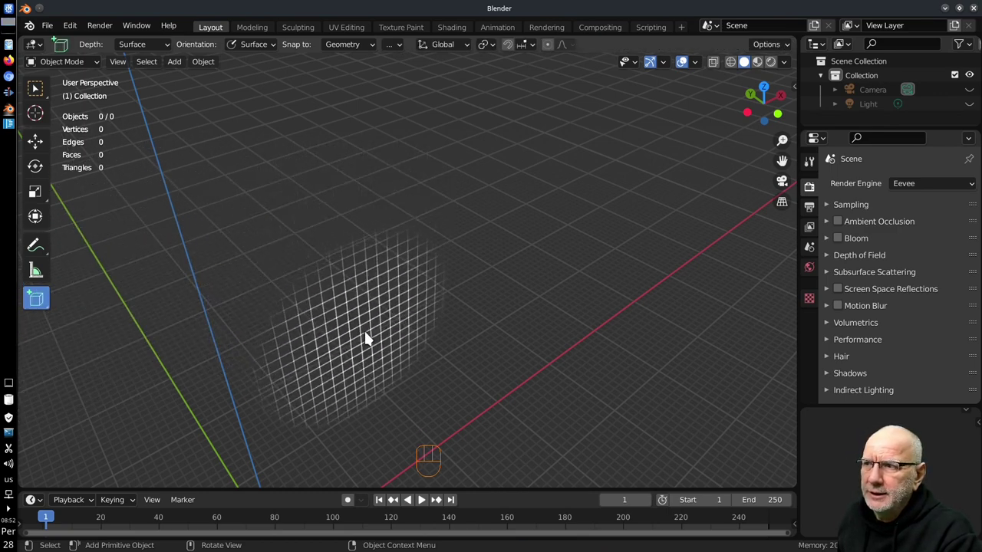
left_click_drag(329, 338, 428, 359)
left_click_drag(470, 303, 401, 357)
left_click_drag(438, 322, 431, 336)
left_click_drag(429, 320, 416, 358)
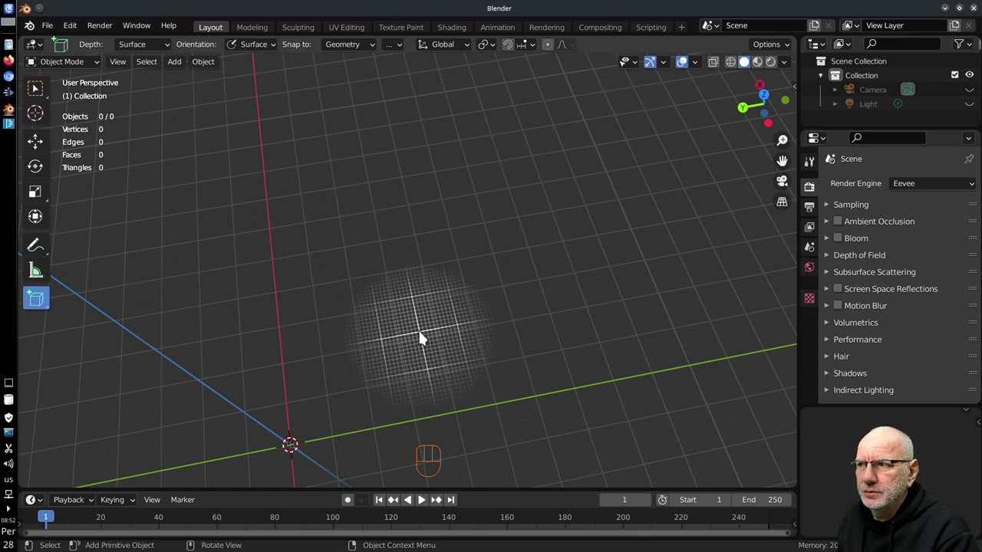
Reselect Add Cube from the toolbar flyout and draw a cube on the ground grid.
left_click_drag(382, 360, 372, 345)
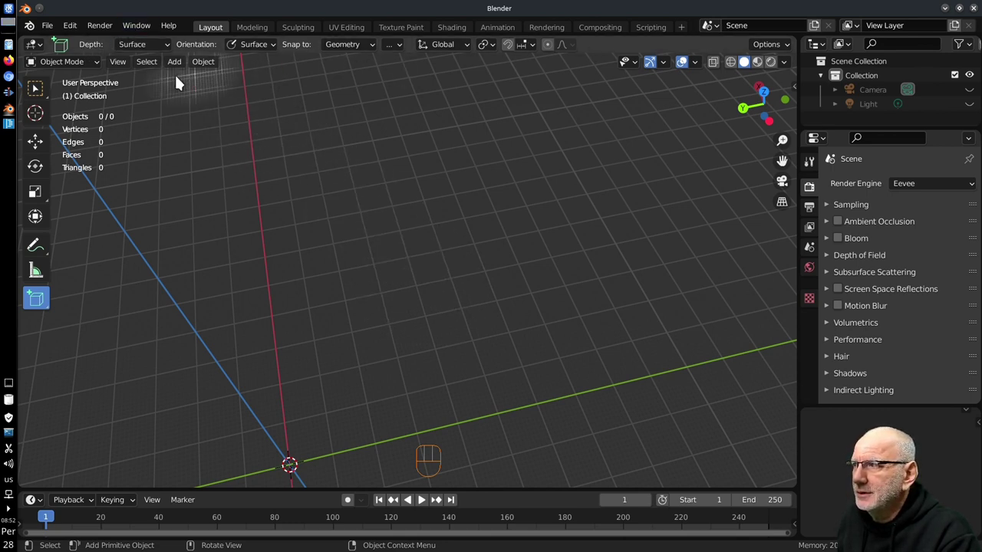
left_click_drag(36, 301, 374, 312)
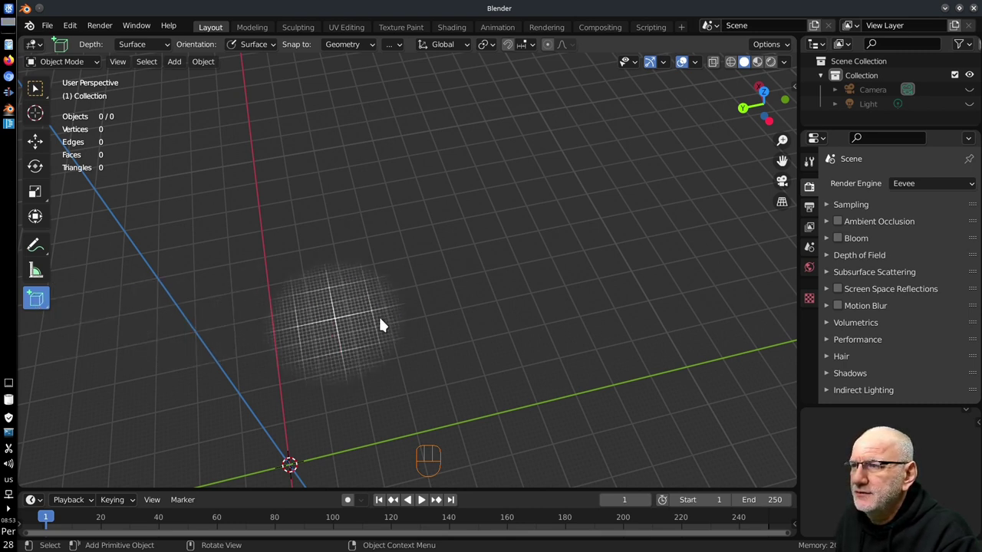
left_click_drag(386, 261, 479, 248)
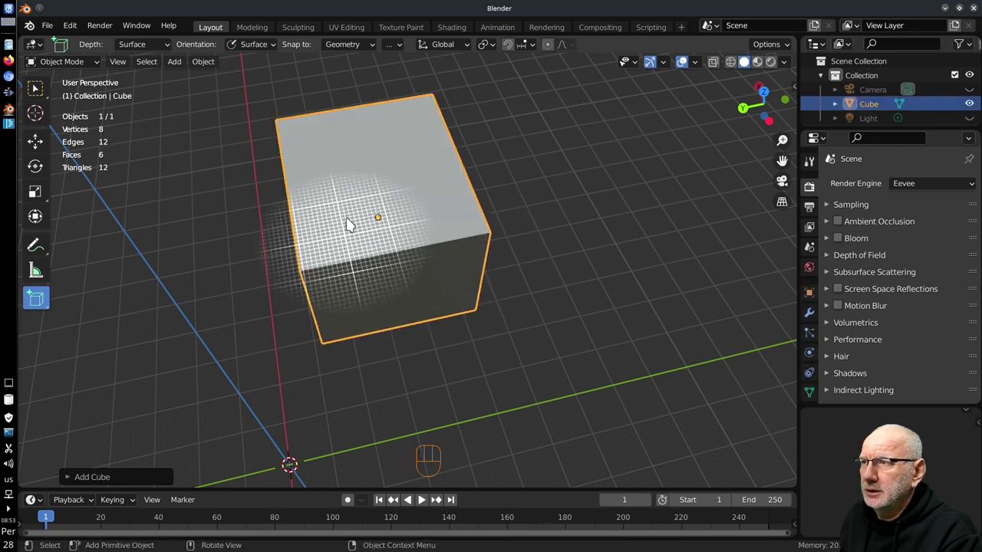
Draw more cubes stacked on and beside the first cube, adjusting the view between drags.
left_click_drag(372, 217, 415, 308)
left_click_drag(397, 256, 538, 253)
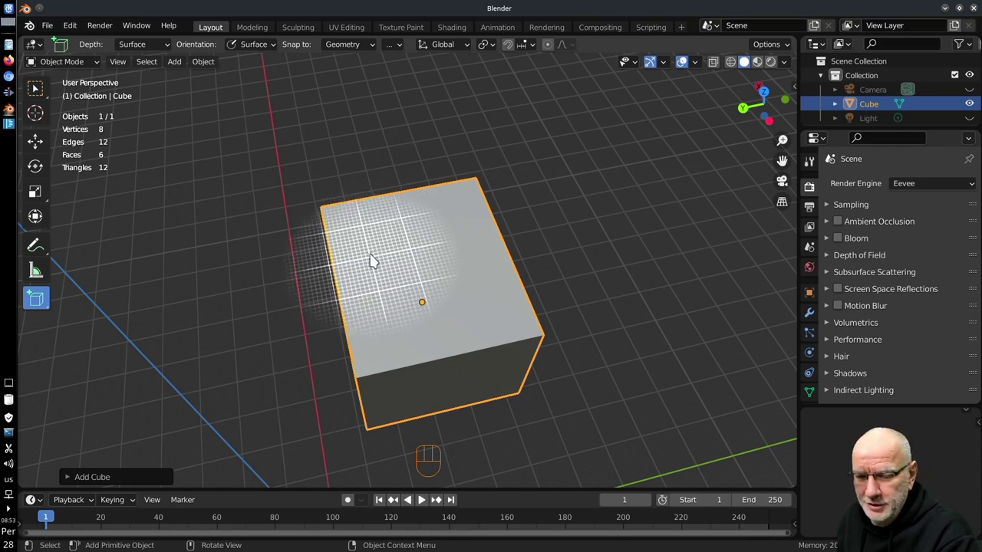
left_click_drag(370, 249, 461, 283)
left_click_drag(340, 318, 366, 250)
left_click_drag(366, 251, 327, 251)
left_click_drag(328, 251, 400, 282)
left_click_drag(399, 282, 446, 290)
left_click_drag(446, 290, 461, 313)
Draw a small cube against the side of the front box, completing the four-cube cluster.
left_click_drag(426, 381, 434, 371)
left_click_drag(437, 382, 428, 313)
left_click_drag(402, 283, 489, 336)
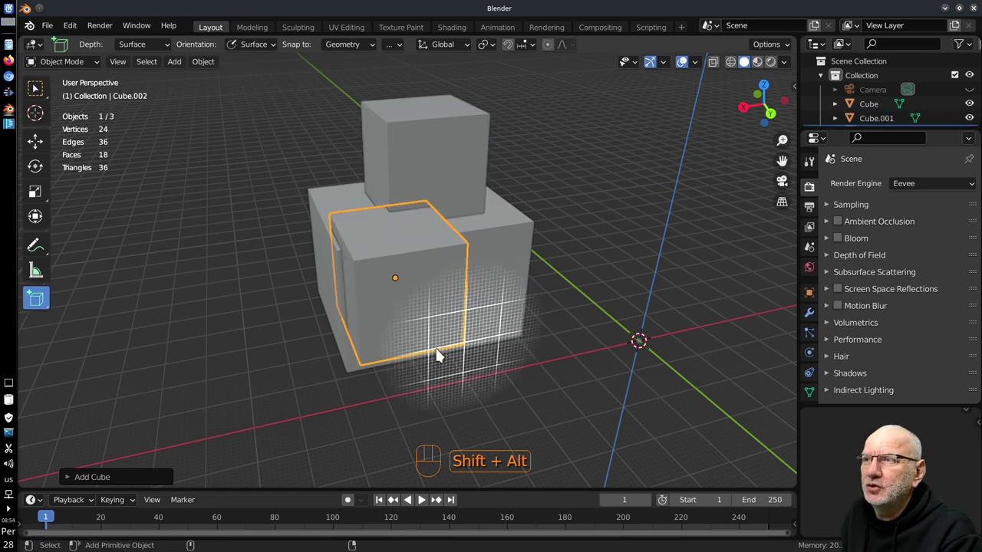
left_click_drag(412, 288, 409, 279)
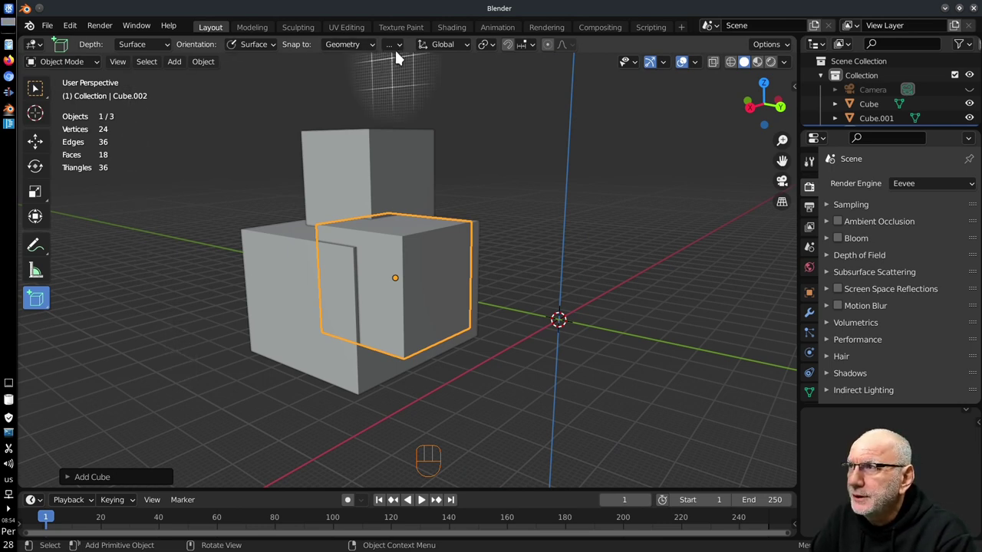
left_click_drag(433, 273, 538, 295)
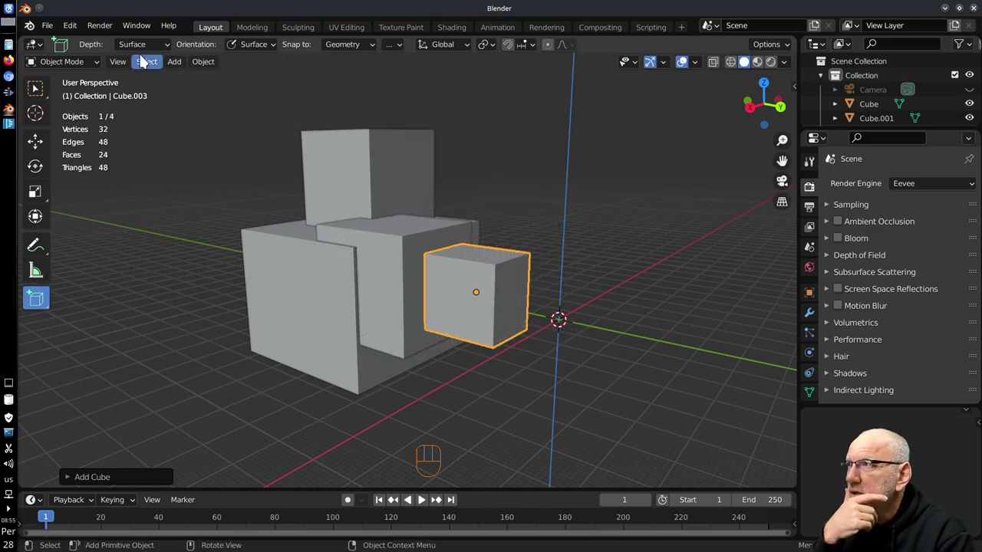
left_click_drag(159, 48, 234, 48)
left_click_drag(267, 49, 144, 136)
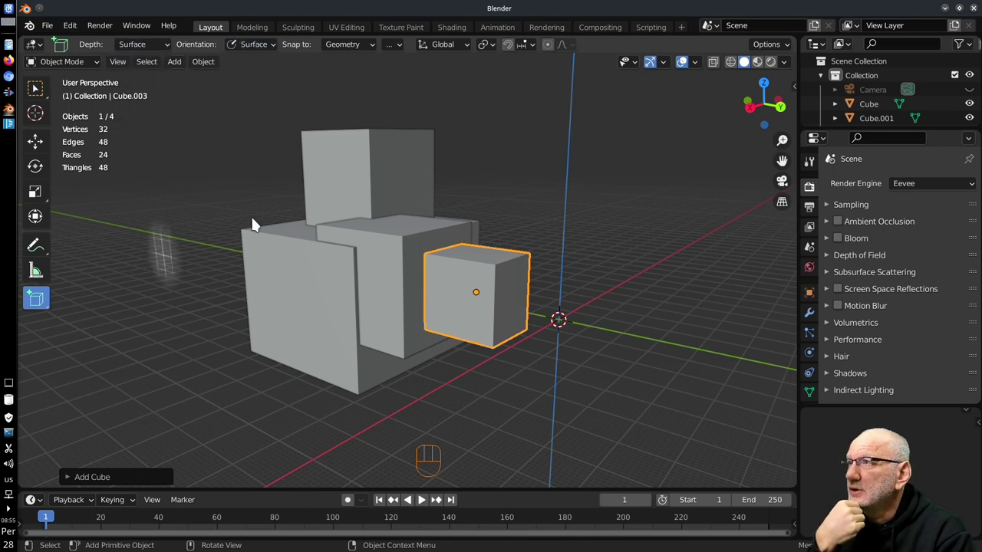
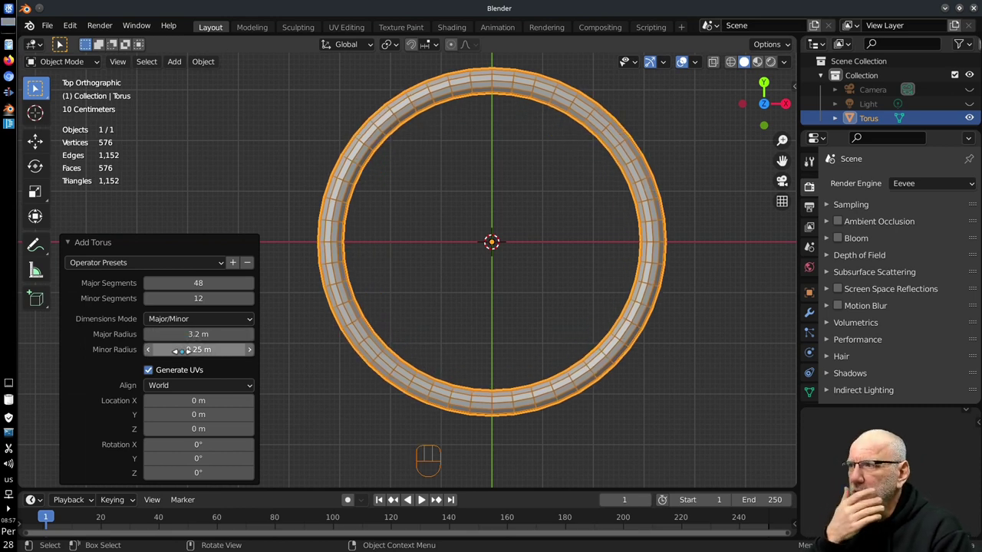
View the thin torus ring as see-through wireframe, from perspective and straight down.
left_click_drag(366, 352, 371, 248)
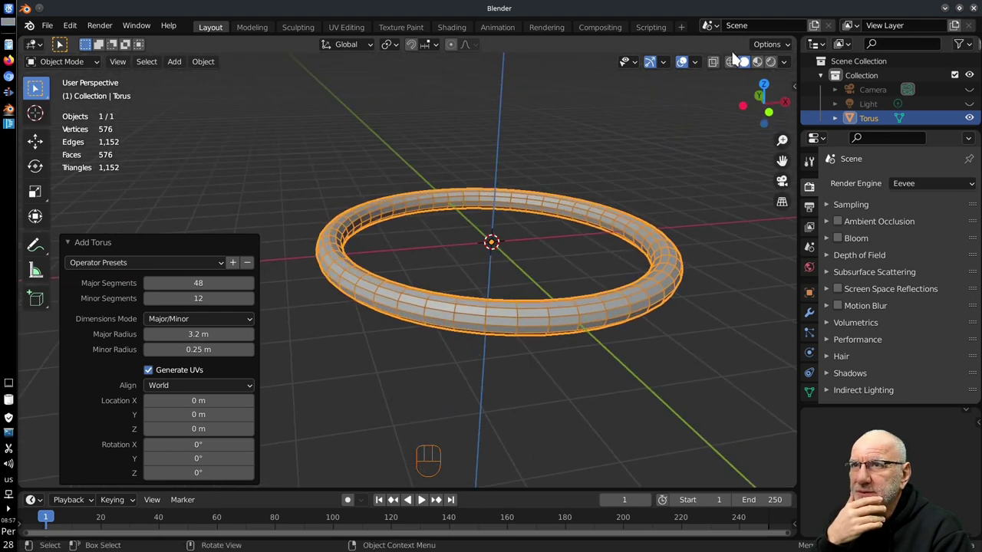
left_click(733, 65)
left_click_drag(328, 323, 339, 295)
left_click_drag(479, 245, 606, 266)
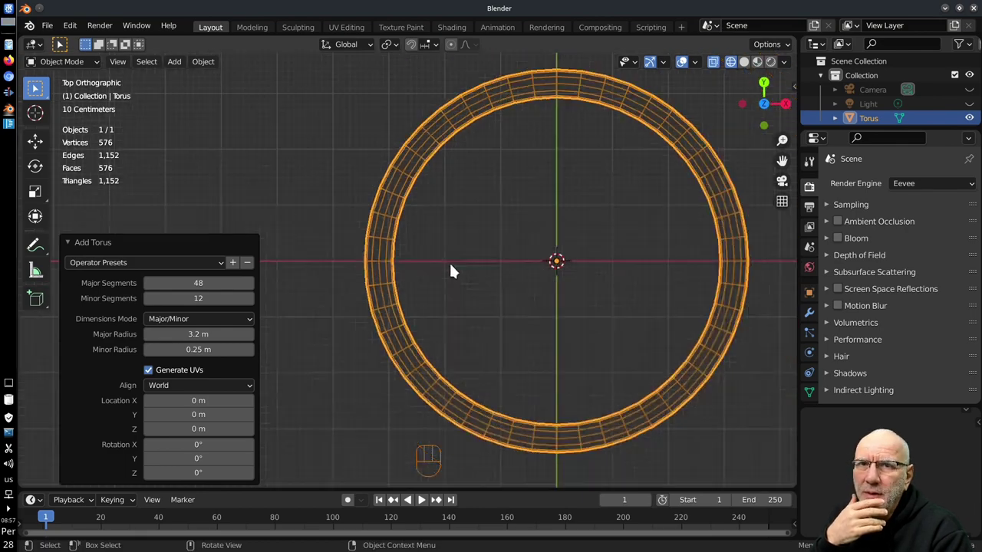
left_click_drag(536, 277, 554, 281)
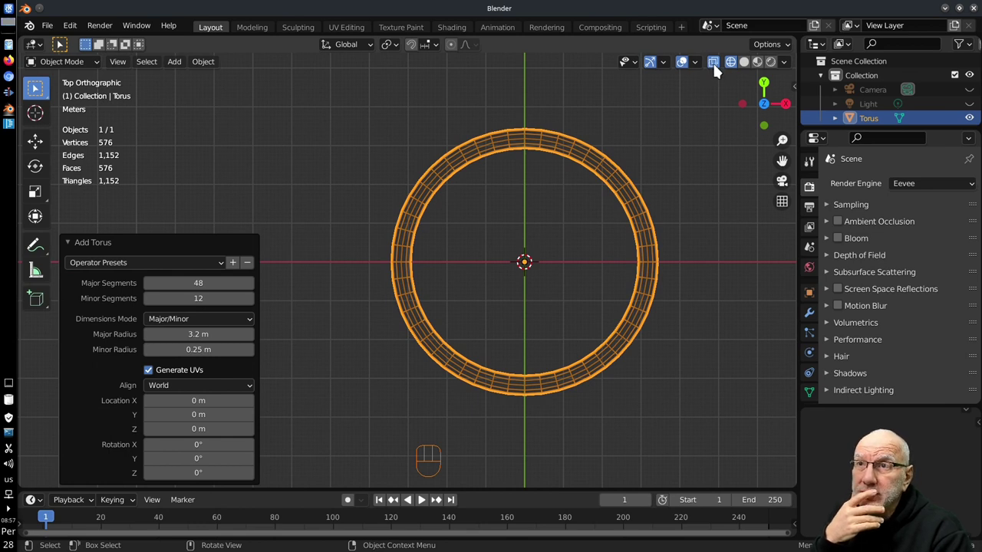
Switch Viewport Shading back from Wireframe to Solid for the torus.
left_click_drag(722, 67, 717, 62)
left_click_drag(716, 64, 747, 66)
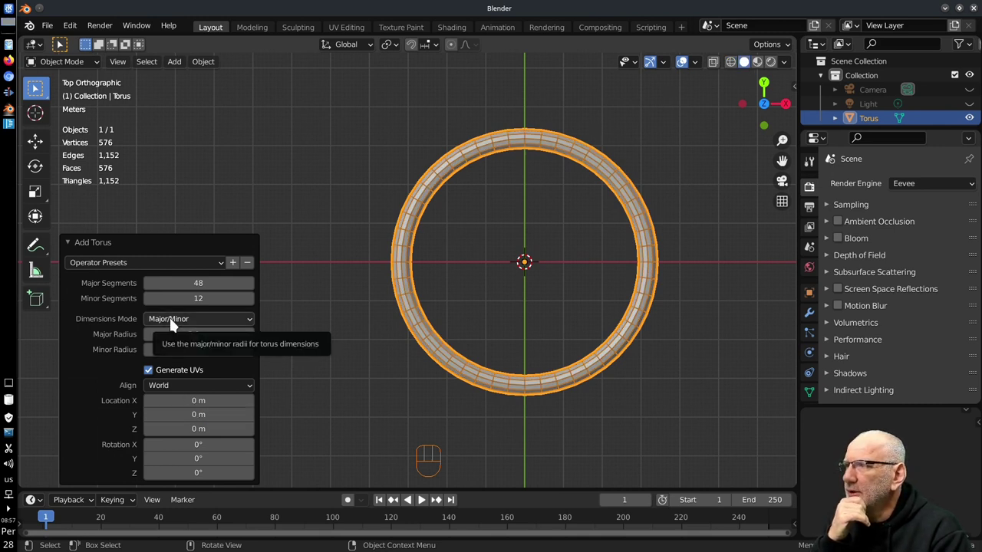
left_click_drag(175, 324, 270, 340)
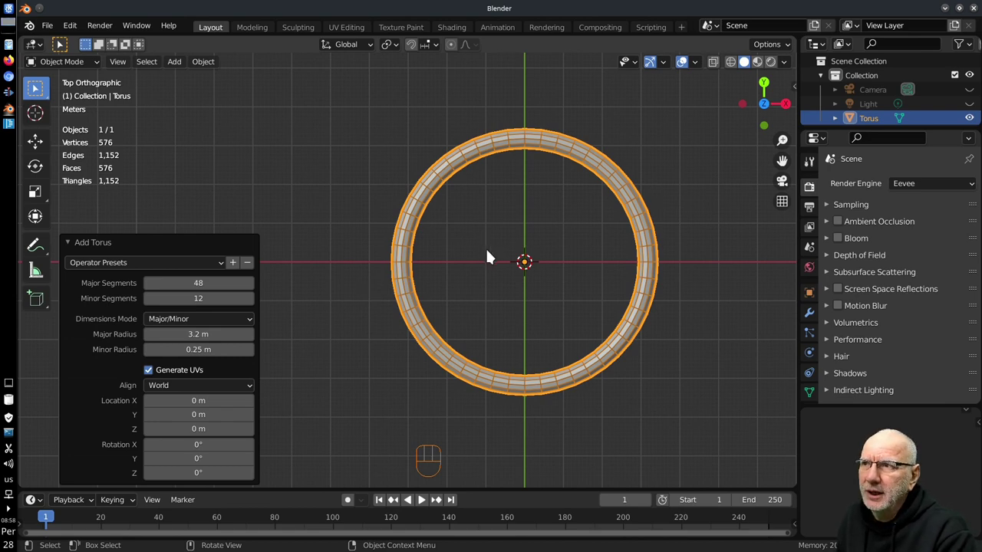
Size the torus 1 m by 0.25 m in Major/Minor mode with 5 major and 5 minor segments.
left_click_drag(567, 253, 525, 253)
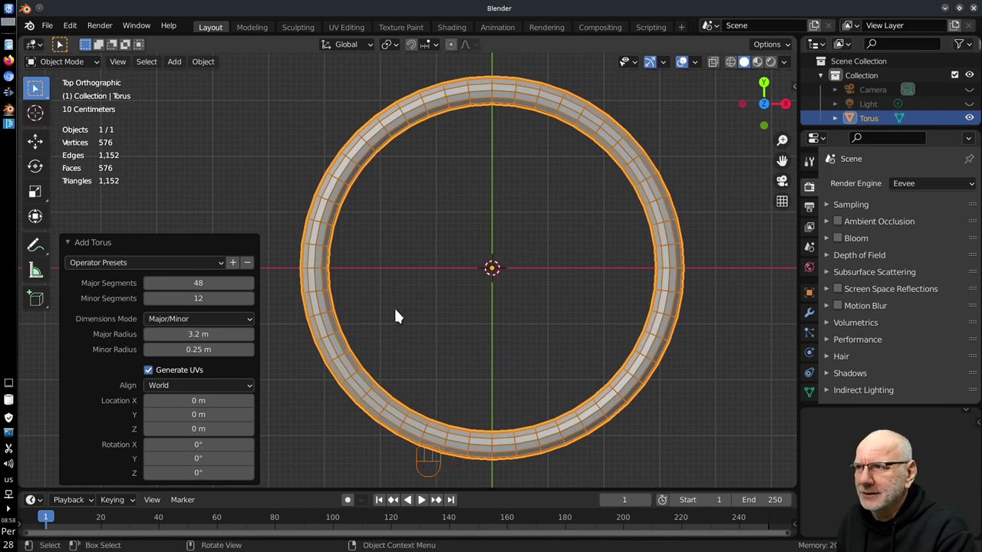
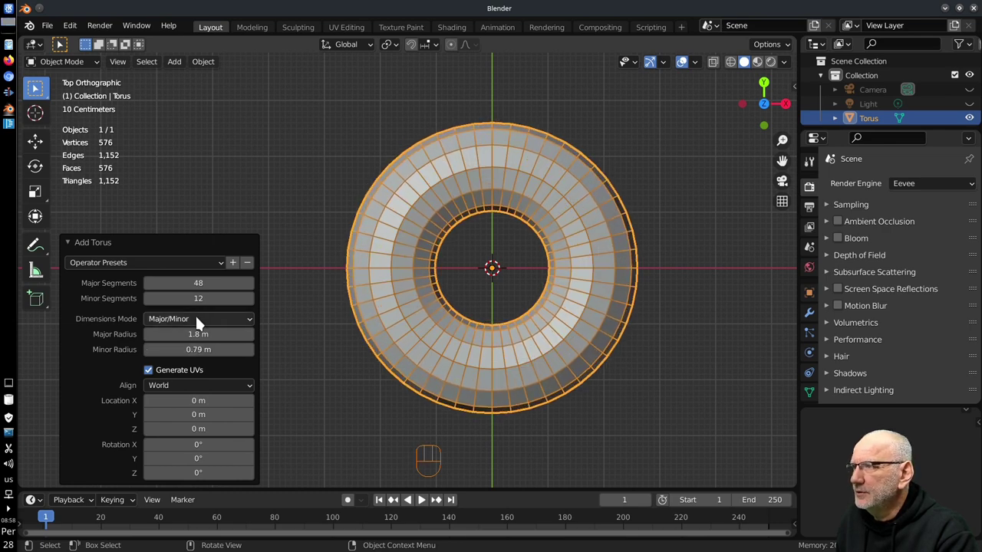
left_click_drag(204, 325, 186, 353)
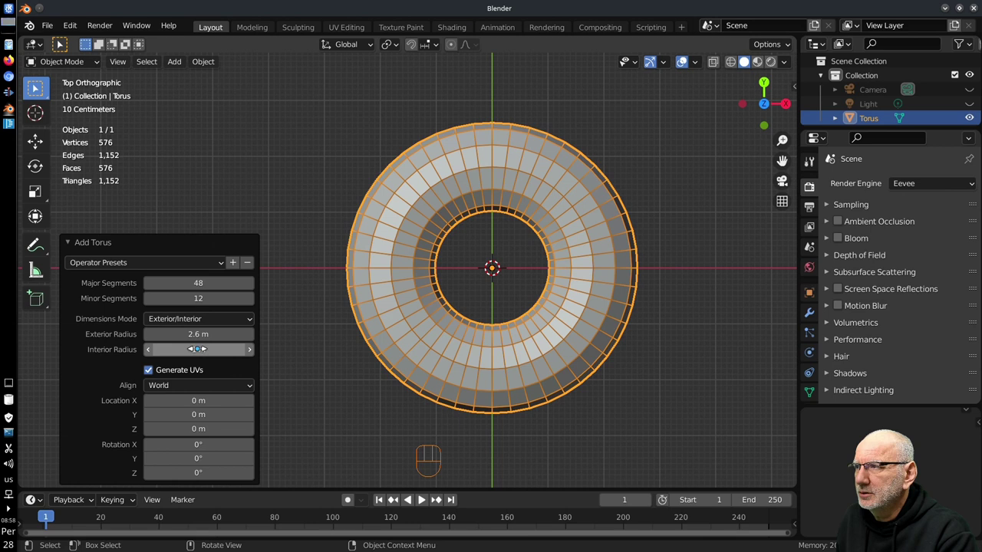
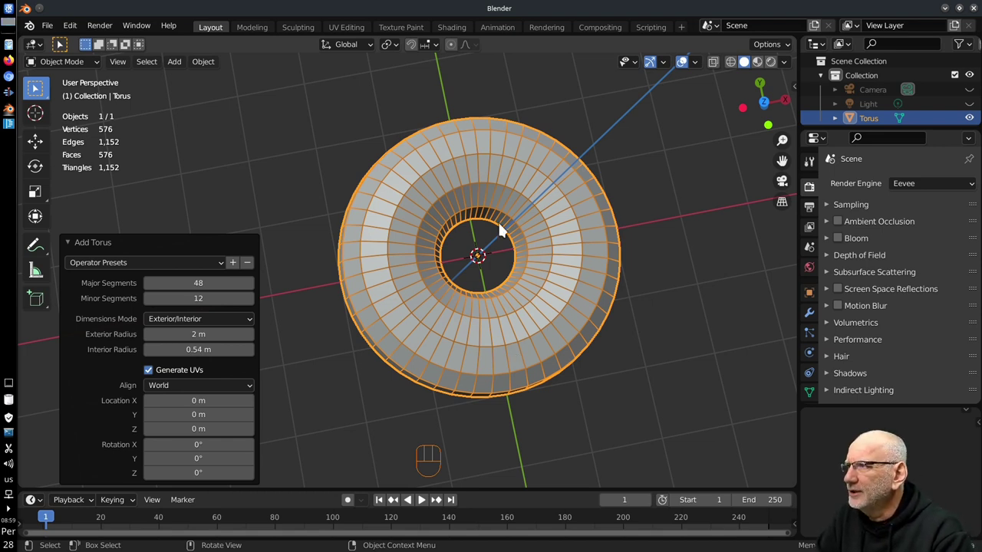
left_click_drag(142, 268, 117, 306)
left_click_drag(475, 324, 468, 279)
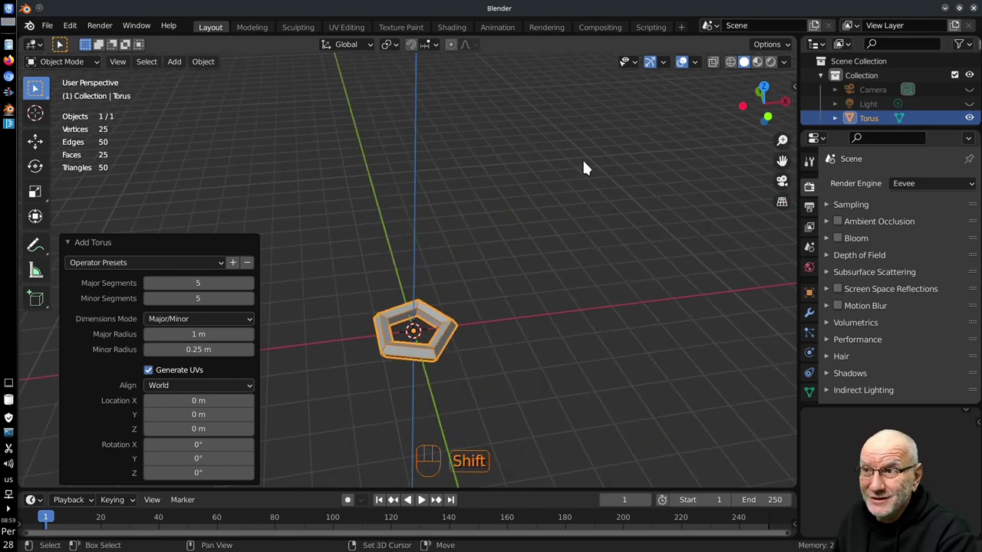
Navigate the viewport back to the pentagonal ring and select it for moving off the origin.
right_click(587, 165)
left_click_drag(585, 199, 484, 362)
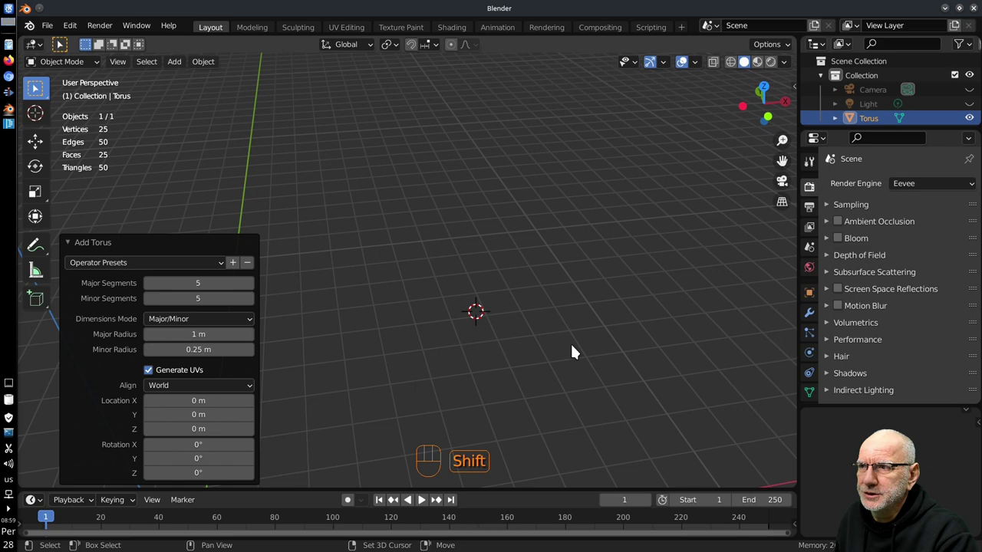
left_click_drag(550, 349, 566, 298)
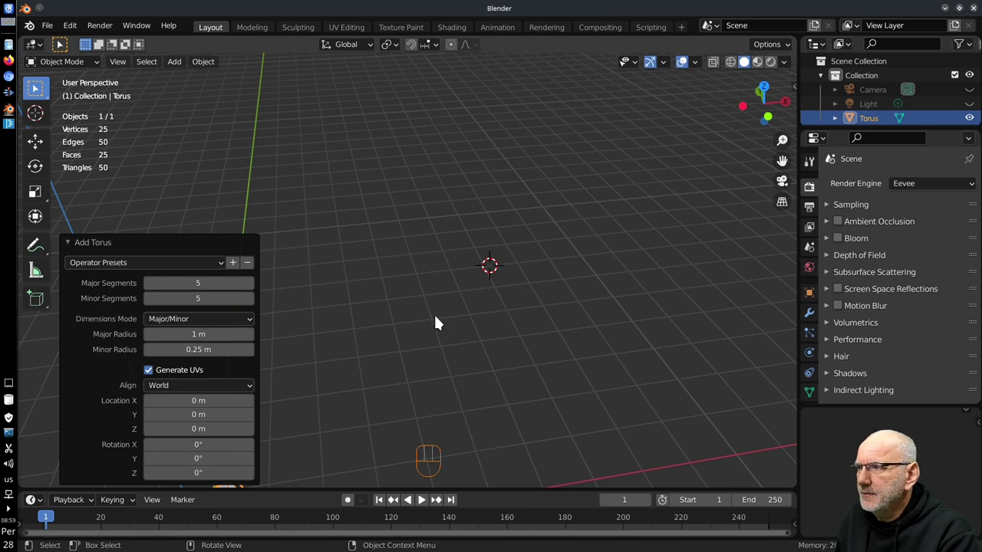
left_click_drag(185, 265, 403, 323)
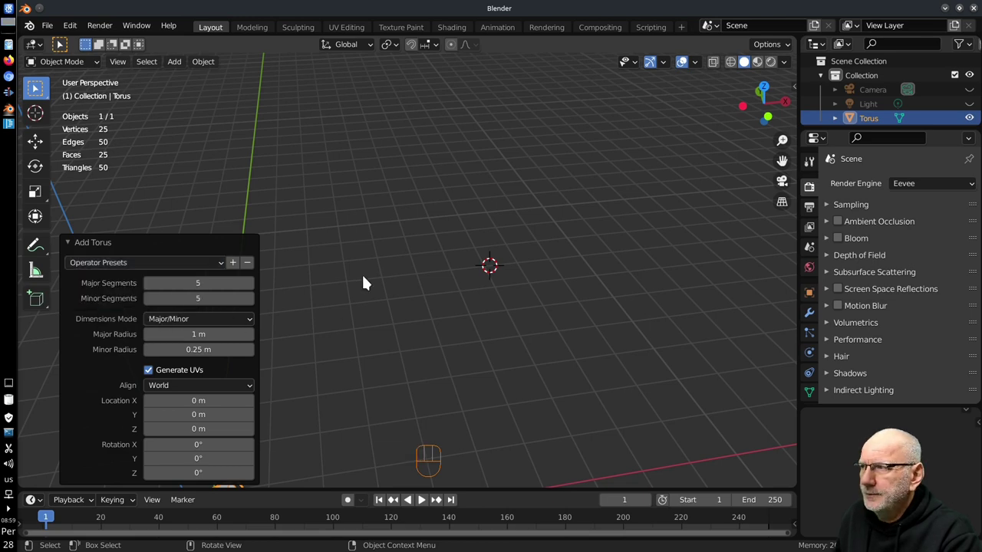
key("Escape")
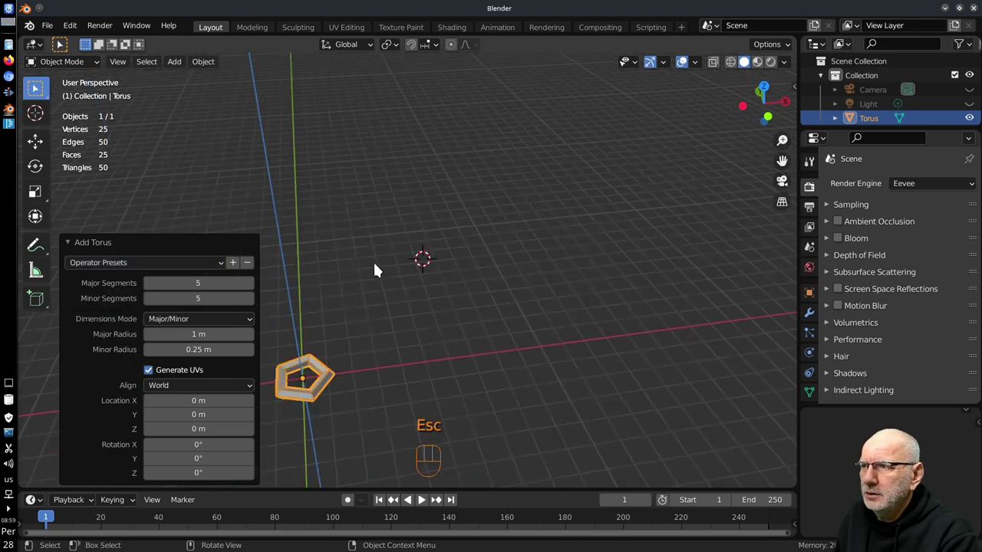
left_click(329, 376)
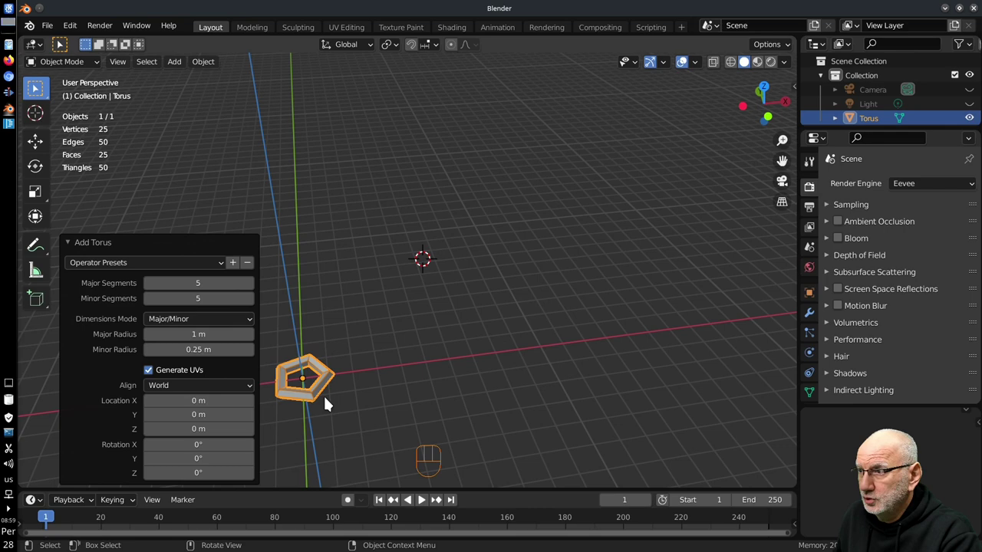
Move the pentagonal ring aside, reposition the 3D cursor and repeat Add Torus for more rings.
key("g")
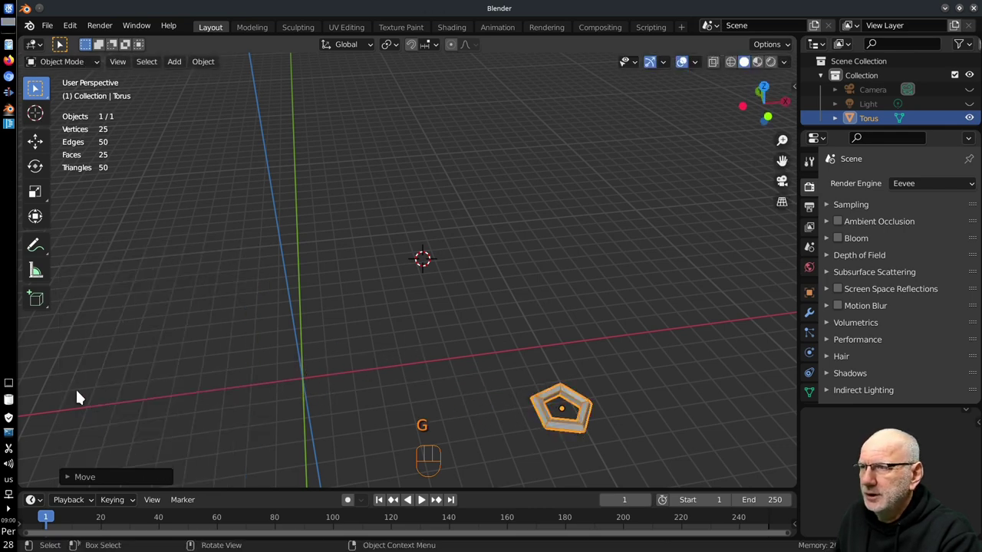
left_click_drag(441, 282, 431, 283)
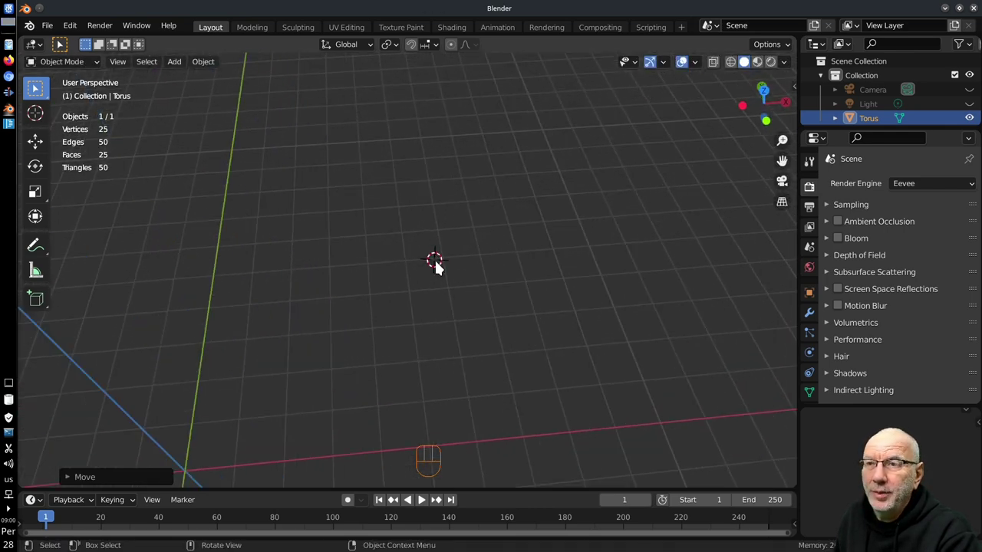
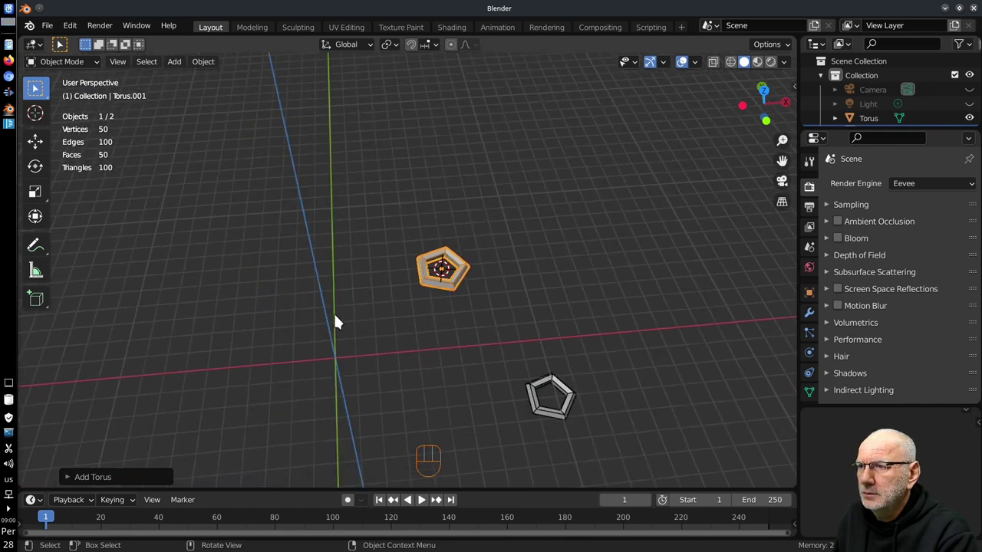
left_click_drag(356, 343, 390, 282)
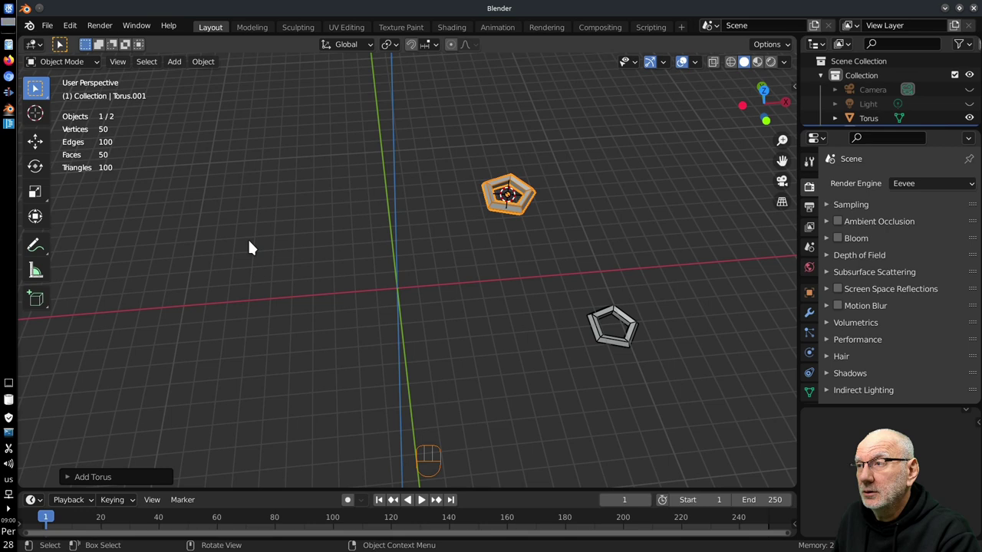
right_click(263, 248)
key("shift+a")
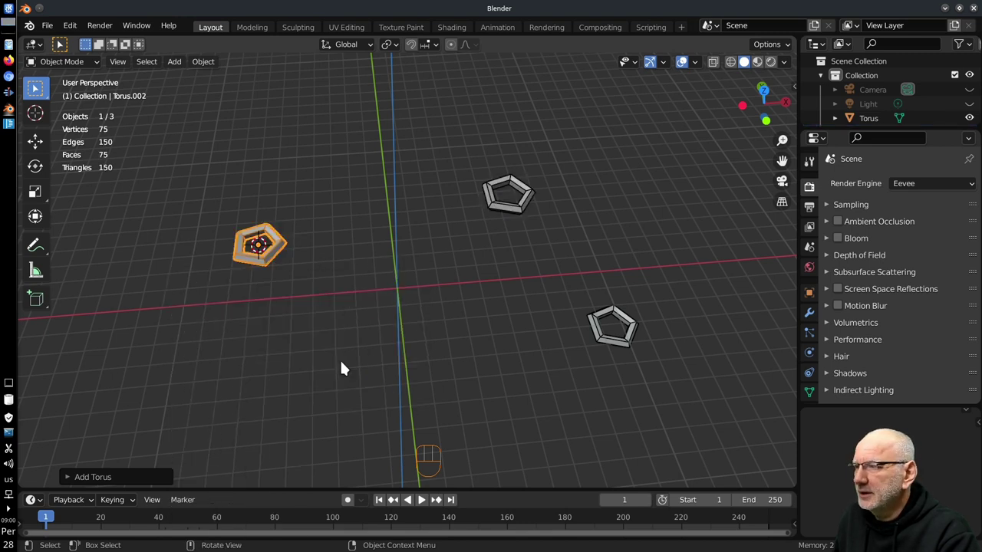
Raise the third torus to 43 major and 16 minor segments for a smooth donut.
left_click(90, 482)
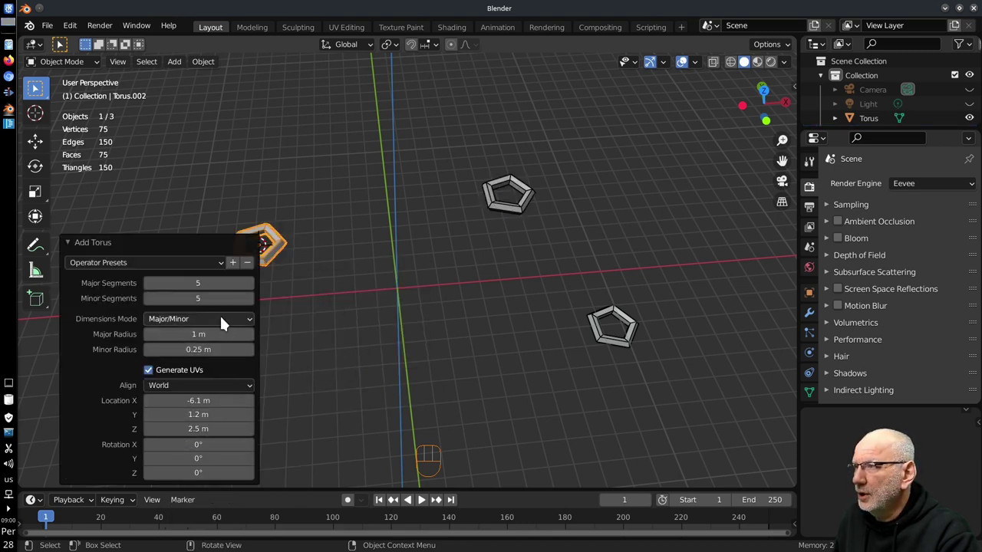
left_click(168, 267)
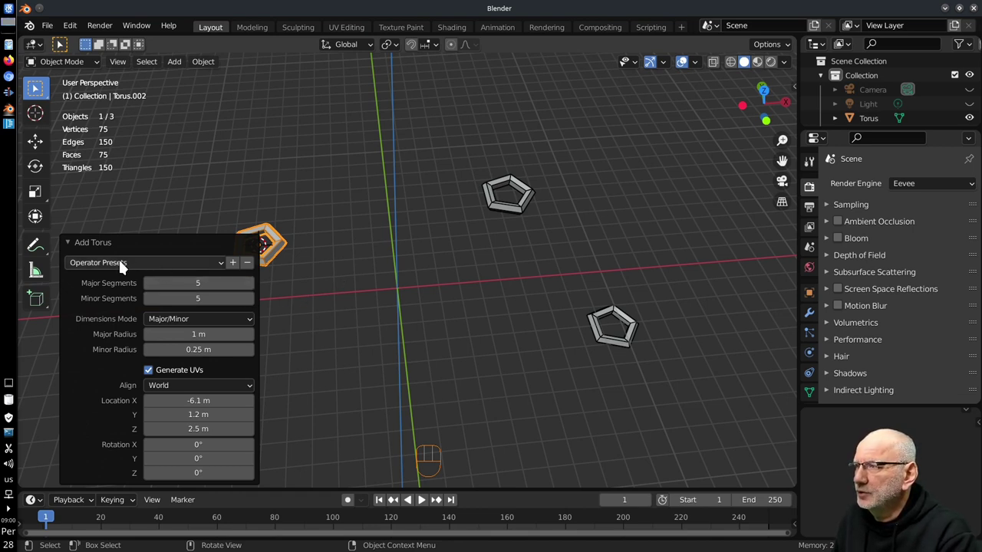
left_click_drag(149, 268, 306, 242)
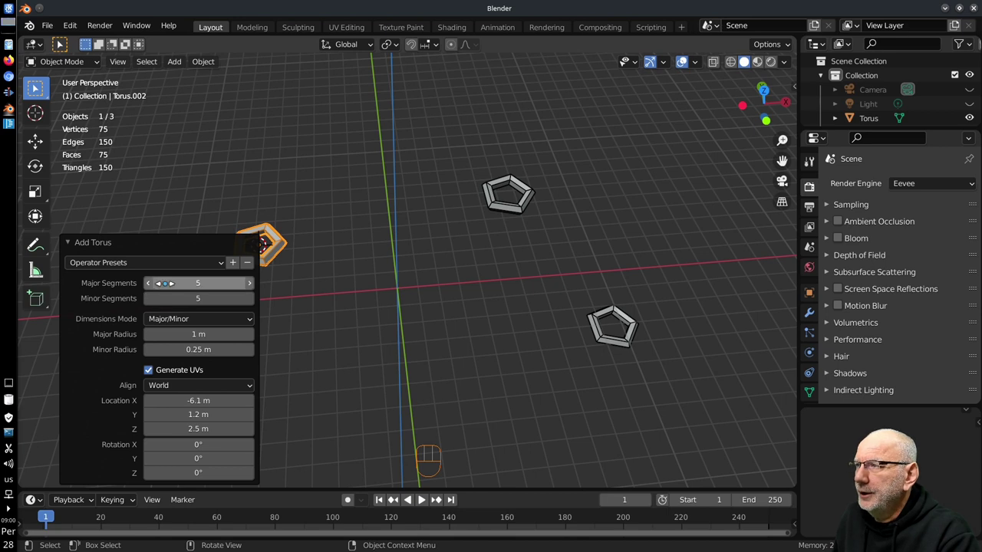
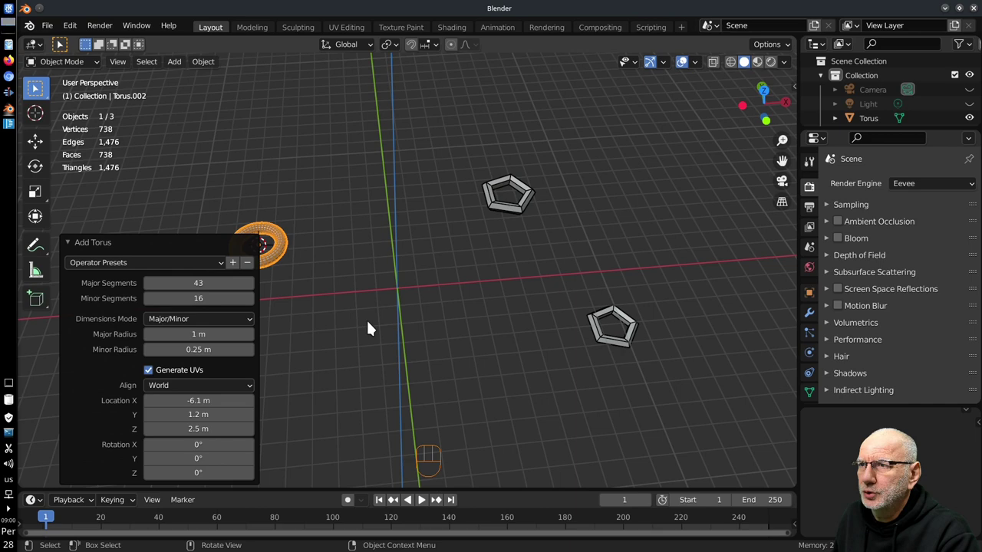
middle_click(377, 294)
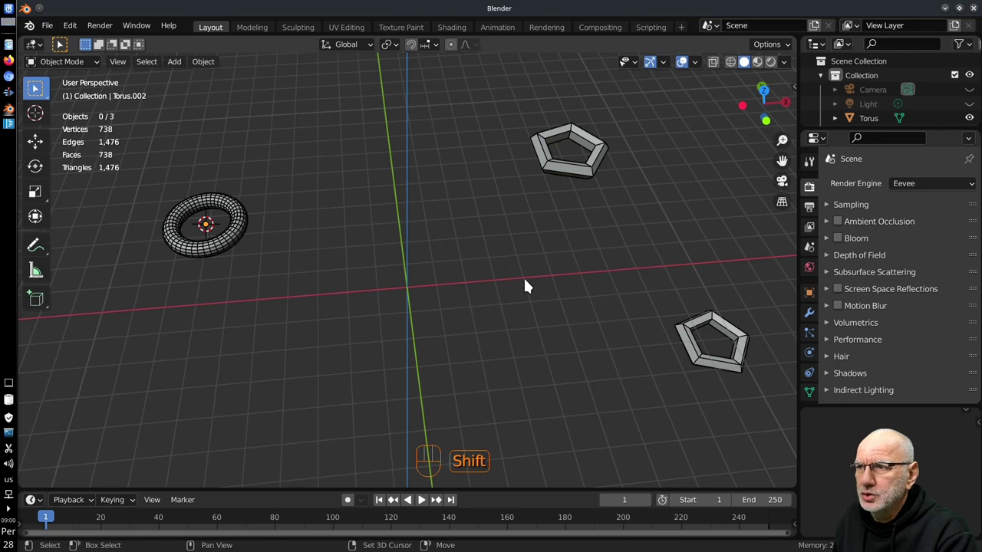
Add a fourth torus at the origin and reduce it to a 5-by-5 pentagonal ring.
left_click_drag(501, 263, 515, 329)
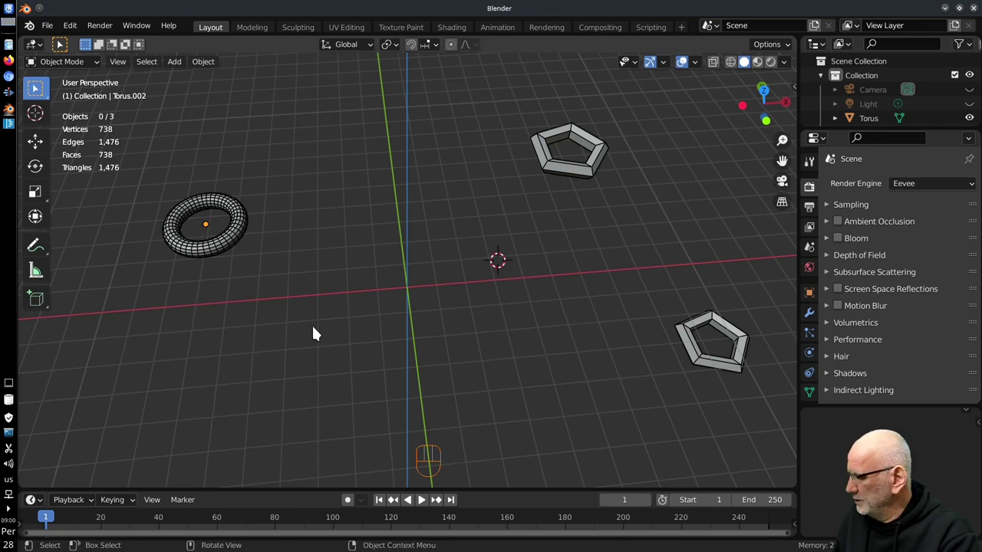
key("shift+a")
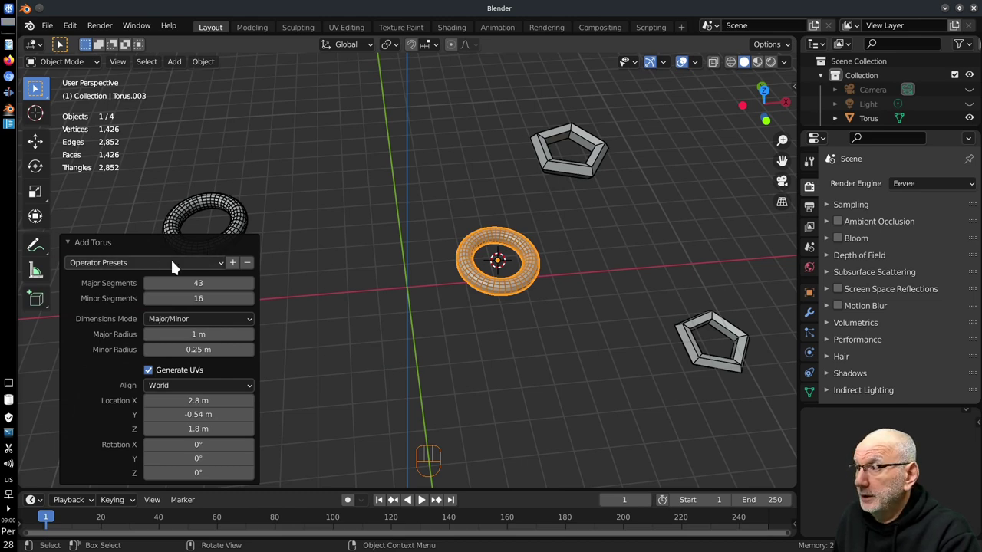
left_click_drag(149, 264, 130, 303)
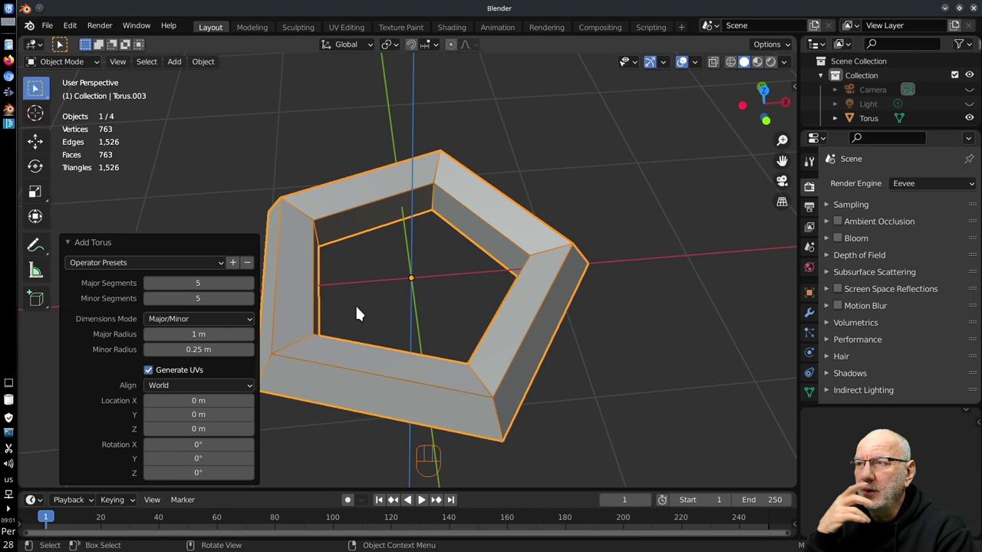
left_click_drag(468, 338, 456, 338)
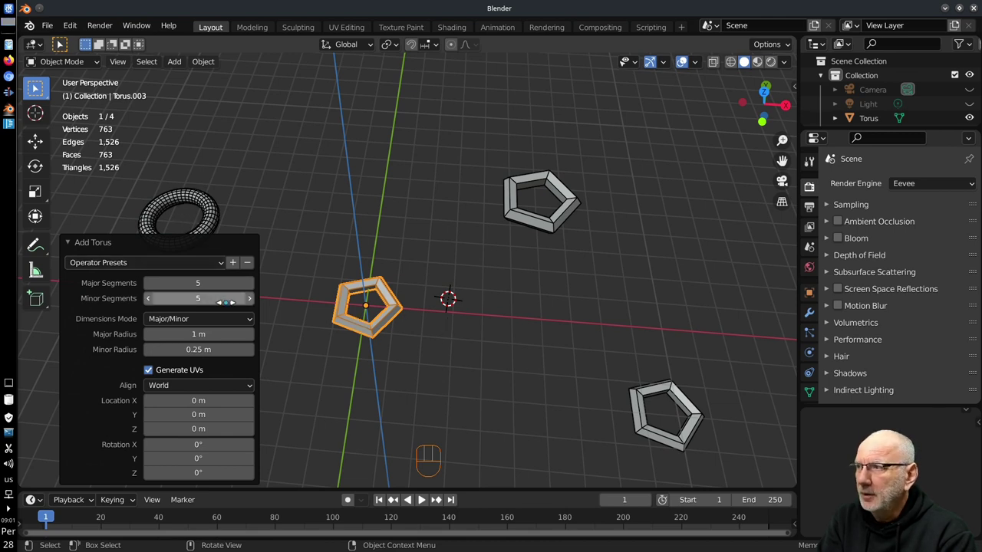
left_click_drag(352, 428, 419, 425)
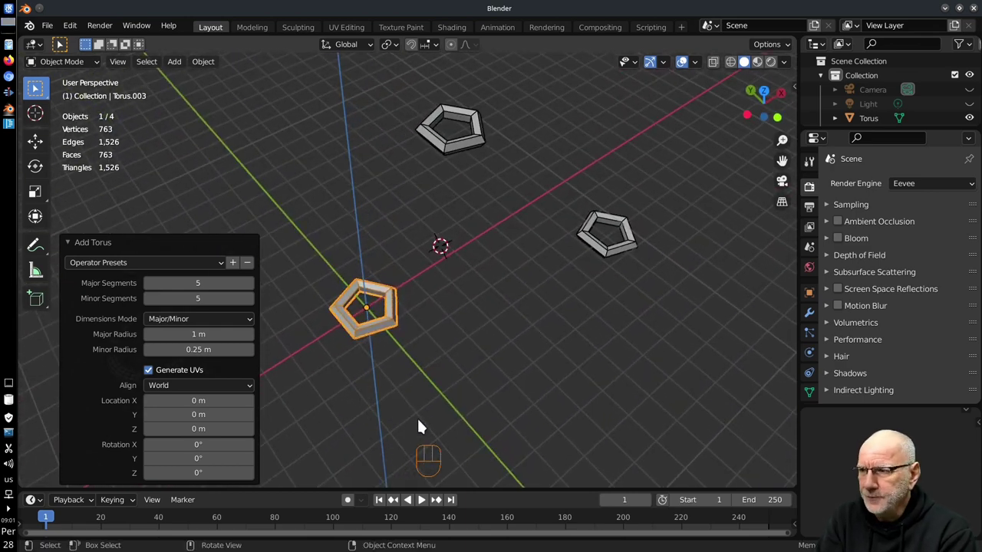